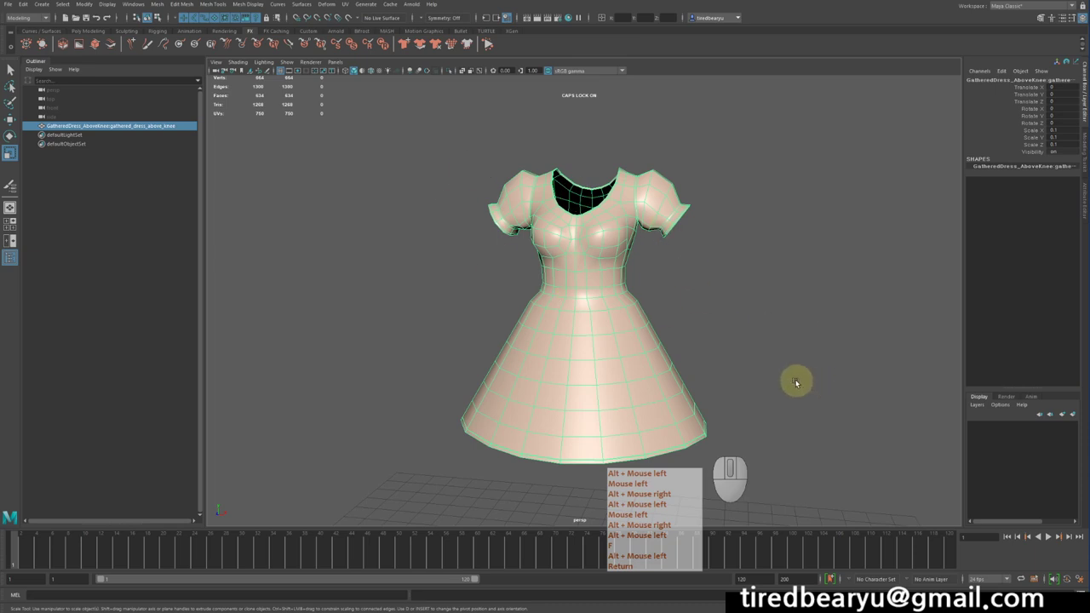
# Frame the viewport on the gathered dress mesh and select it.
pyautogui.press('Return')
pyautogui.press('f')
pyautogui.moveTo(767, 336); pyautogui.dragTo(632, 312)
pyautogui.click(637, 309)
pyautogui.click(722, 331)
pyautogui.rightClick(723, 331)
pyautogui.moveTo(689, 333); pyautogui.dragTo(579, 257)
pyautogui.click(689, 334)
pyautogui.moveTo(537, 234); pyautogui.dragTo(453, 230)
pyautogui.click(478, 236)
pyautogui.middleClick(477, 236)
pyautogui.click(588, 273)
pyautogui.rightClick(588, 273)
pyautogui.middleClick(588, 273)
# Duplicate the dress mesh with Ctrl+D and move the copy aside with the Move tool.
pyautogui.press('ctrl+d')
pyautogui.click(608, 280)
pyautogui.rightClick(607, 280)
pyautogui.middleClick(608, 281)
pyautogui.press('w')
pyautogui.press('ctrl+d')
pyautogui.click(599, 387)
pyautogui.rightClick(598, 388)
pyautogui.middleClick(598, 387)
pyautogui.press('w')
pyautogui.press('ctrl+d')
pyautogui.rightClick(578, 424)
pyautogui.middleClick(578, 424)
pyautogui.moveTo(597, 429); pyautogui.dragTo(764, 437)
pyautogui.click(576, 360)
pyautogui.press('w')
pyautogui.press('ctrl+d')
pyautogui.moveTo(439, 169); pyautogui.dragTo(561, 299)
pyautogui.rightClick(438, 168)
pyautogui.middleClick(439, 168)
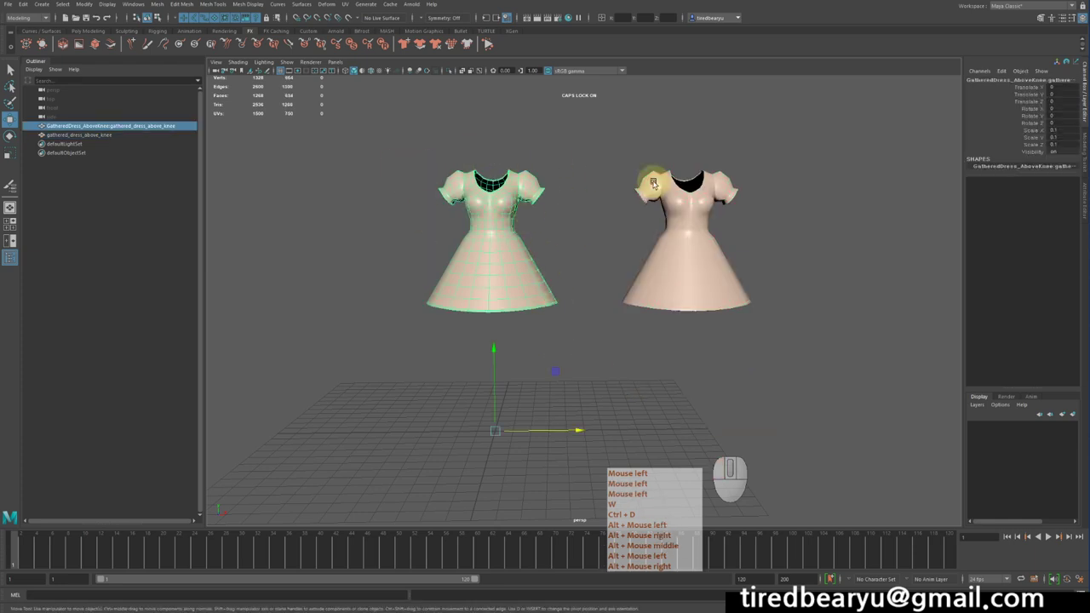
# Adjust the duplicated dress's placement, re-duplicating and nudging it into position.
pyautogui.press('w')
pyautogui.press('ctrl+d')
pyautogui.moveTo(678, 193); pyautogui.dragTo(813, 340)
pyautogui.rightClick(677, 194)
pyautogui.middleClick(677, 193)
pyautogui.click(531, 167)
pyautogui.moveTo(539, 161); pyautogui.dragTo(623, 161)
pyautogui.press('w')
pyautogui.press('ctrl+d')
pyautogui.moveTo(380, 170); pyautogui.dragTo(547, 291)
pyautogui.moveTo(418, 158); pyautogui.dragTo(568, 272)
pyautogui.rightClick(559, 268)
pyautogui.press('w')
pyautogui.press('ctrl+d')
pyautogui.middleClick(545, 233)
pyautogui.press('w')
# Switch to the FX menu set, make the dress copy an nCloth, and enter vertex mode.
pyautogui.click(409, 44)
pyautogui.middleClick(409, 45)
pyautogui.rightClick(410, 44)
pyautogui.click(495, 257)
pyautogui.middleClick(495, 256)
pyautogui.middleClick(499, 236)
pyautogui.moveTo(499, 236); pyautogui.dragTo(464, 233)
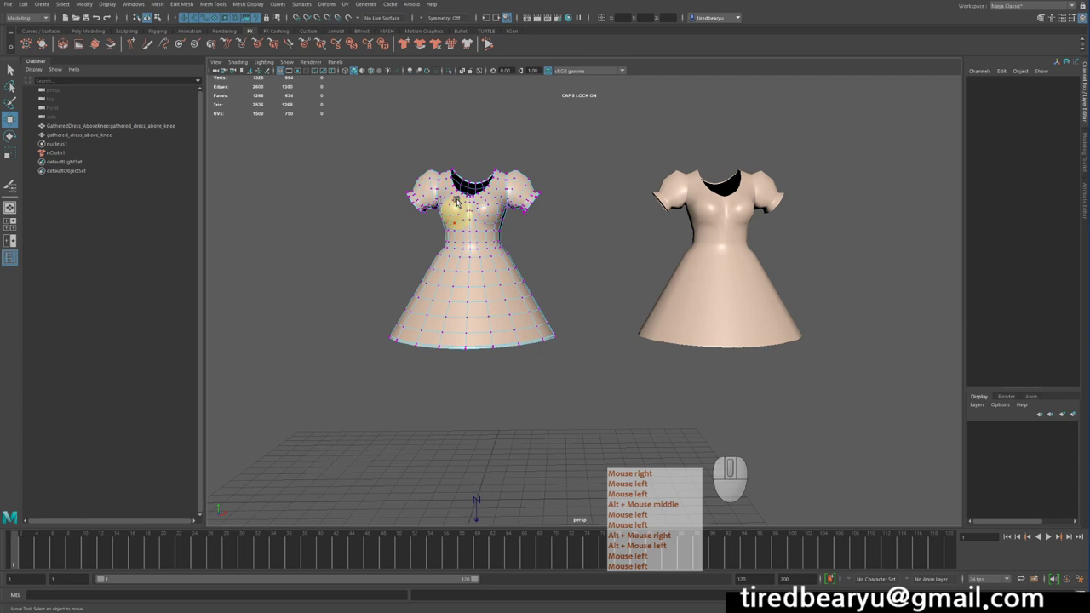
# Select the collar vertices and pin them with an nConstraint Transform Constraint.
pyautogui.moveTo(443, 153); pyautogui.dragTo(506, 179)
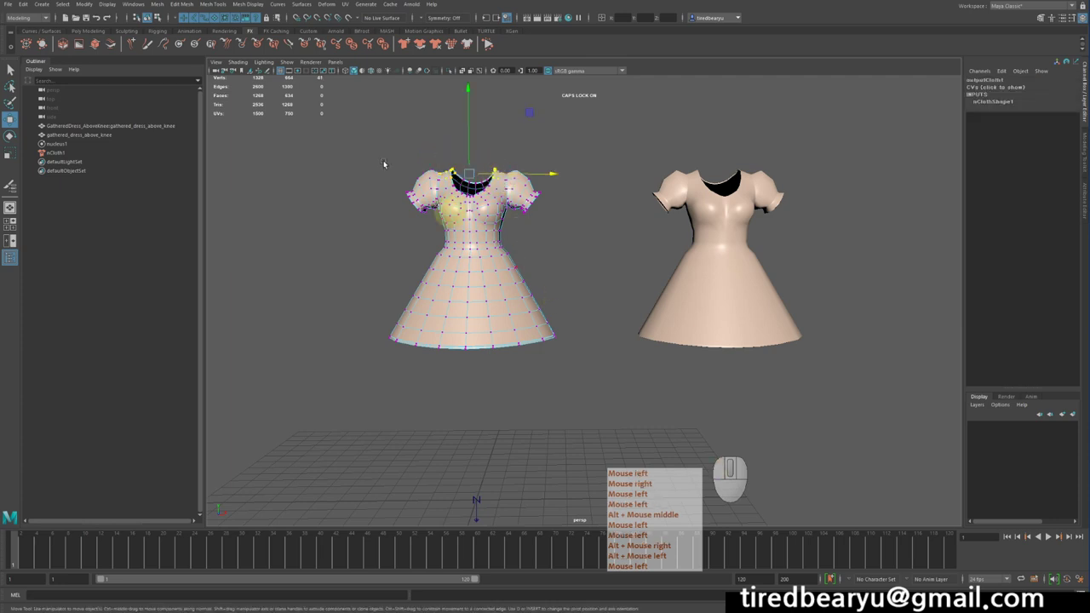
pyautogui.click(29, 16)
pyautogui.rightClick(36, 36)
pyautogui.middleClick(36, 36)
pyautogui.click(38, 52)
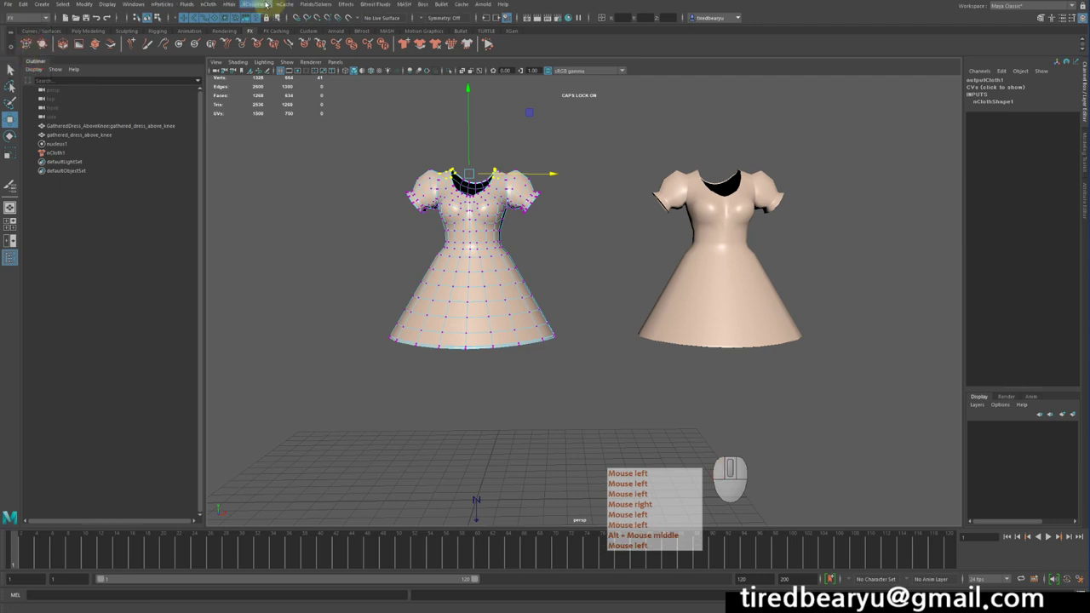
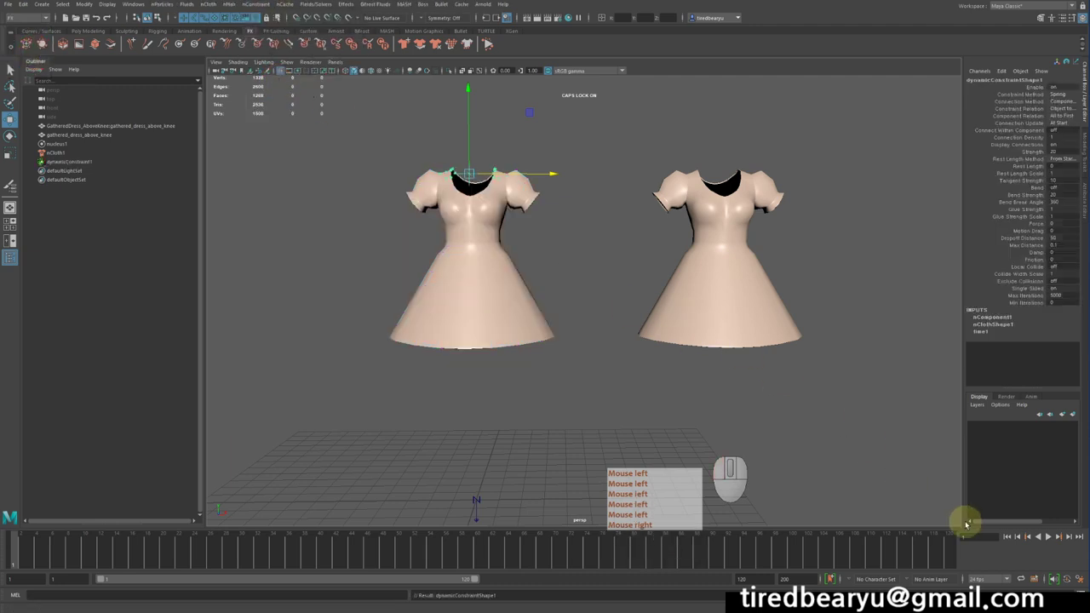
# Play the cloth simulation to watch the dress drape, then stop and rewind to frame 1.
pyautogui.doubleClick(1008, 537)
pyautogui.click(1053, 534)
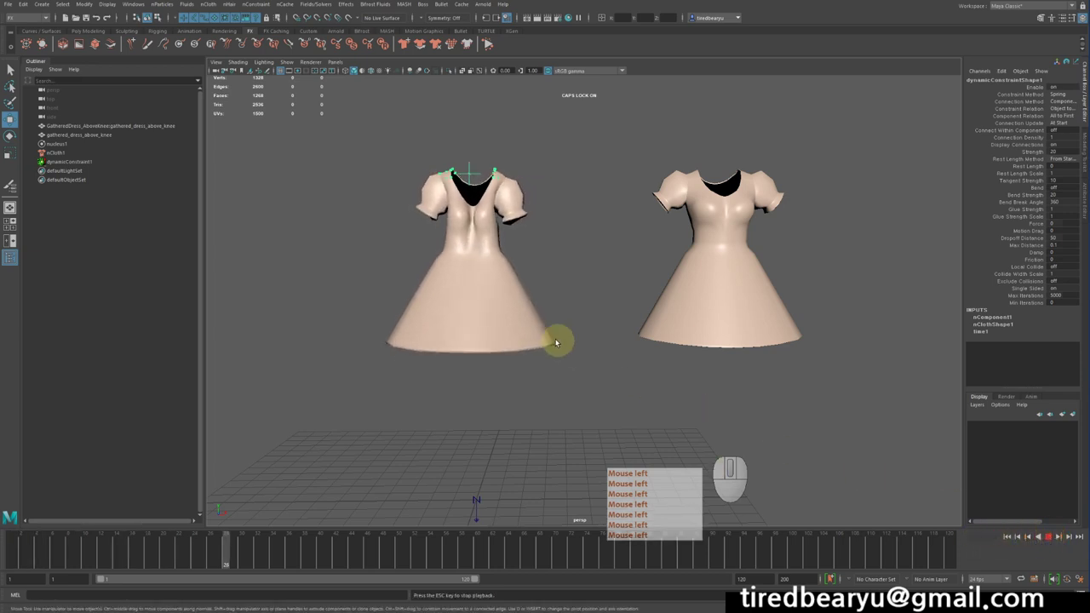
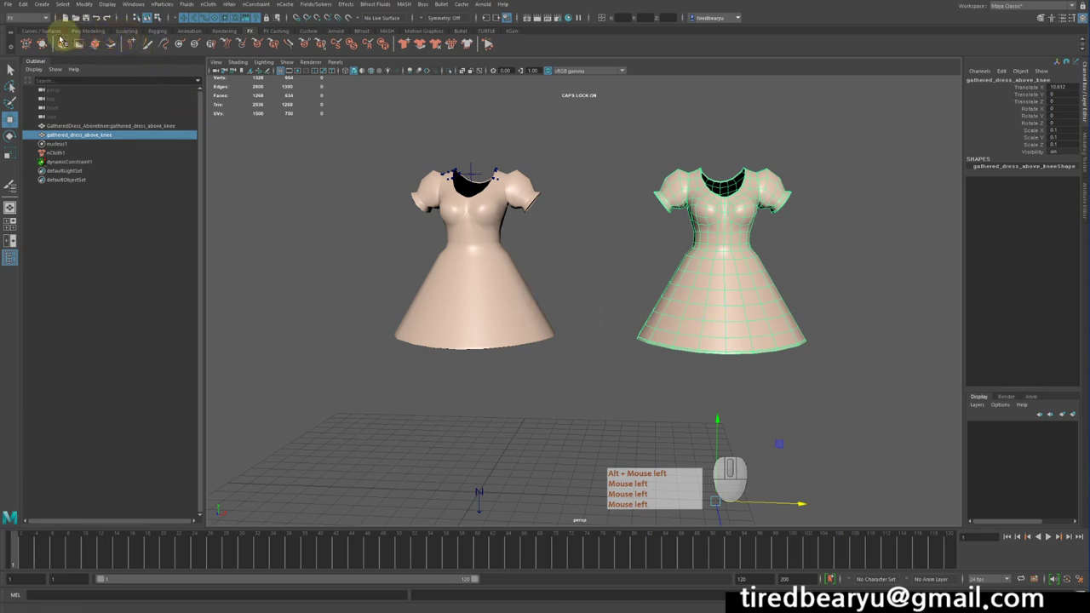
# Bring up the Poly Modeling shelf to smooth the dress mesh for a denser nCloth rebuild.
pyautogui.click(40, 41)
pyautogui.click(133, 28)
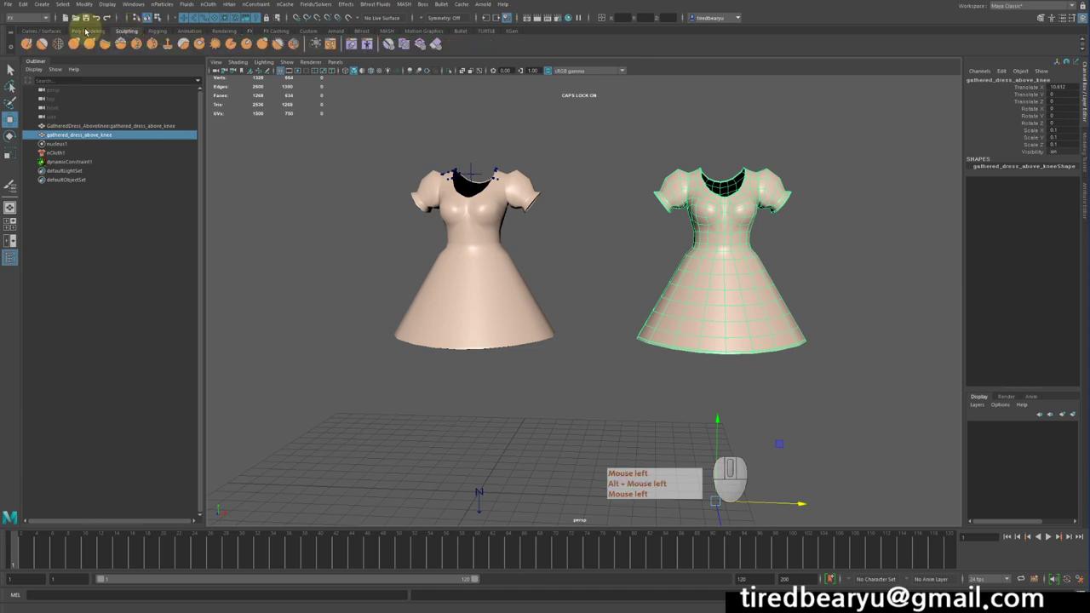
pyautogui.click(89, 27)
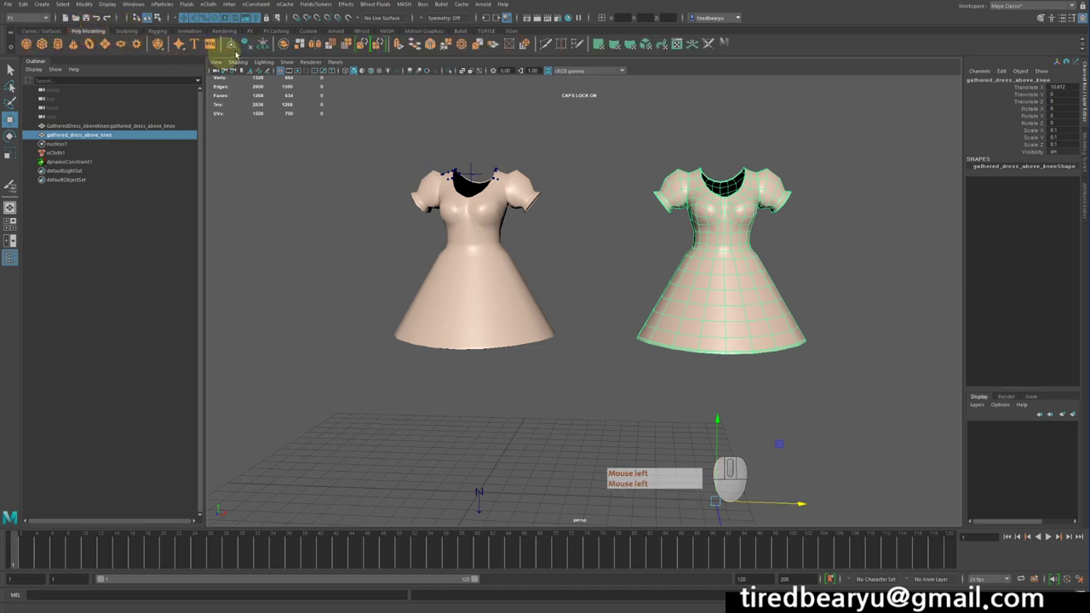
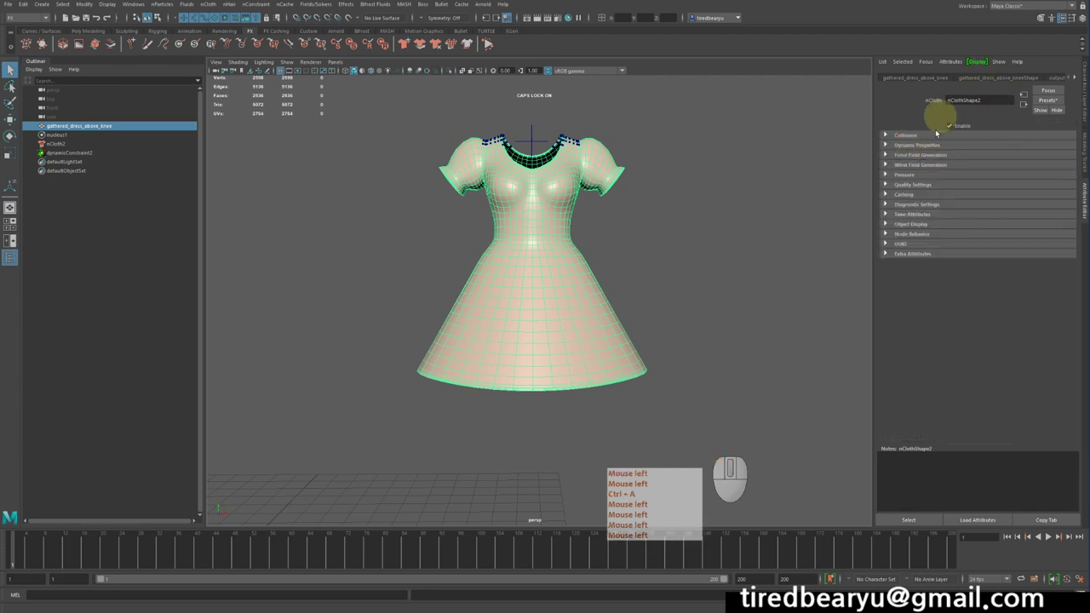
# Expand nClothShape2's Dynamic Properties and set Compression Resistance to 0.1.
pyautogui.press('ctrl+a')
pyautogui.click(928, 143)
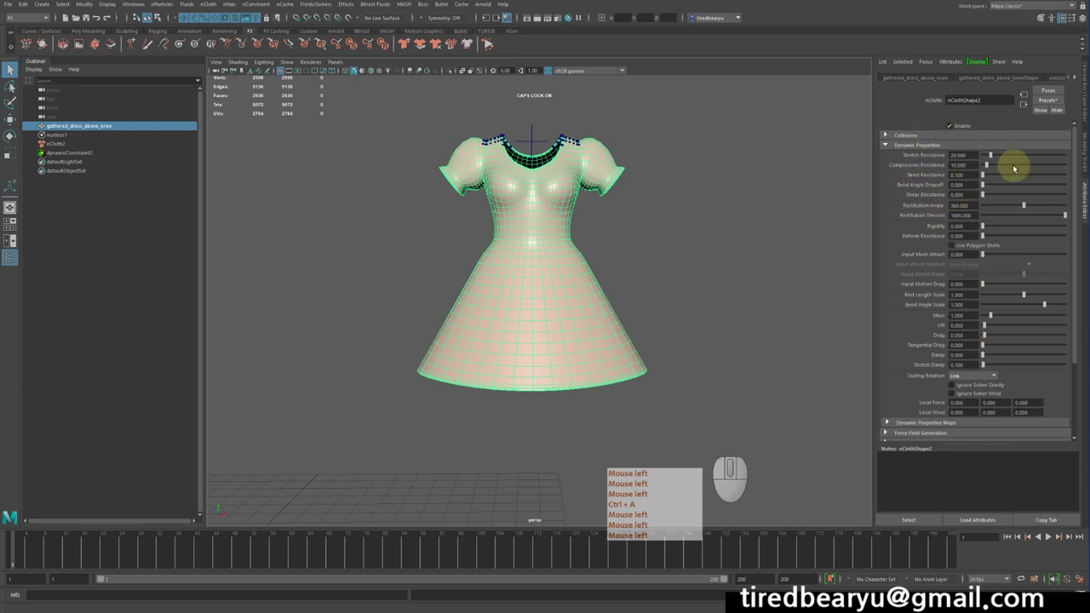
pyautogui.press('ctrl+a')
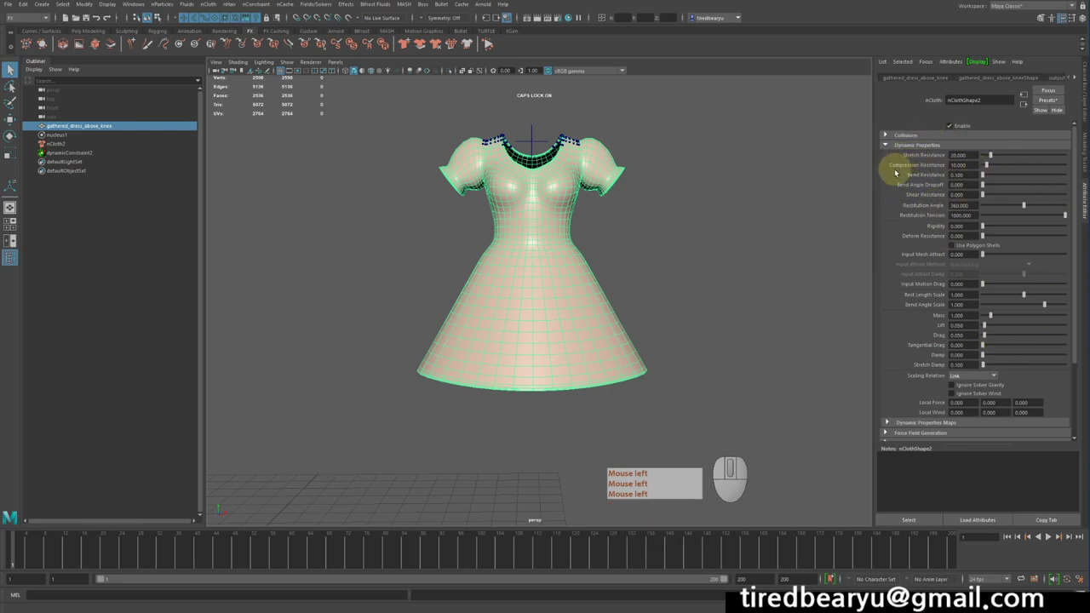
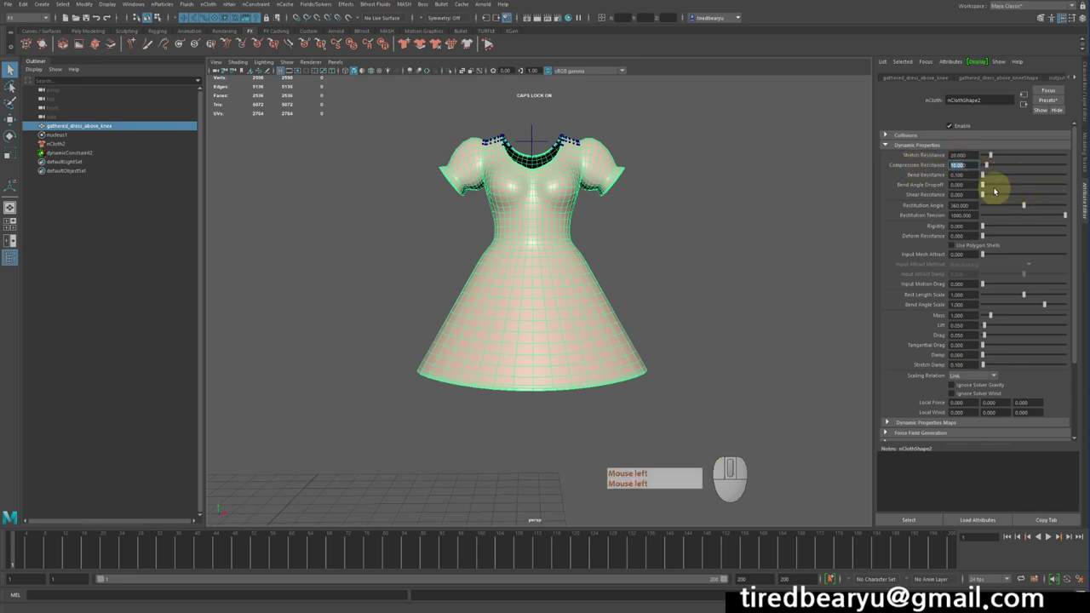
pyautogui.press('KP_0')
pyautogui.press('KP_Decimal')
pyautogui.press('KP_1')
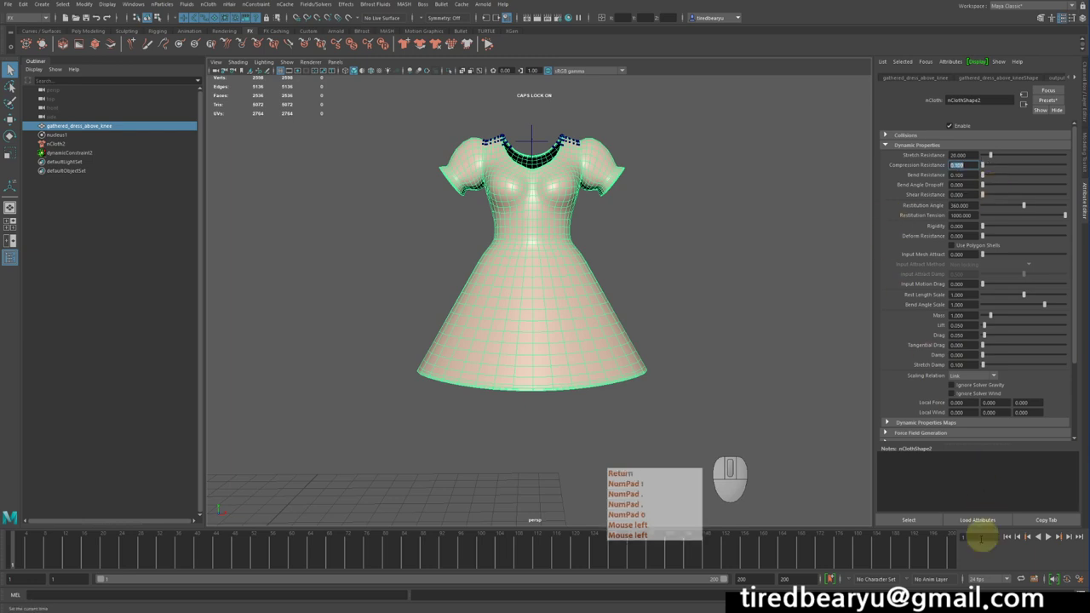
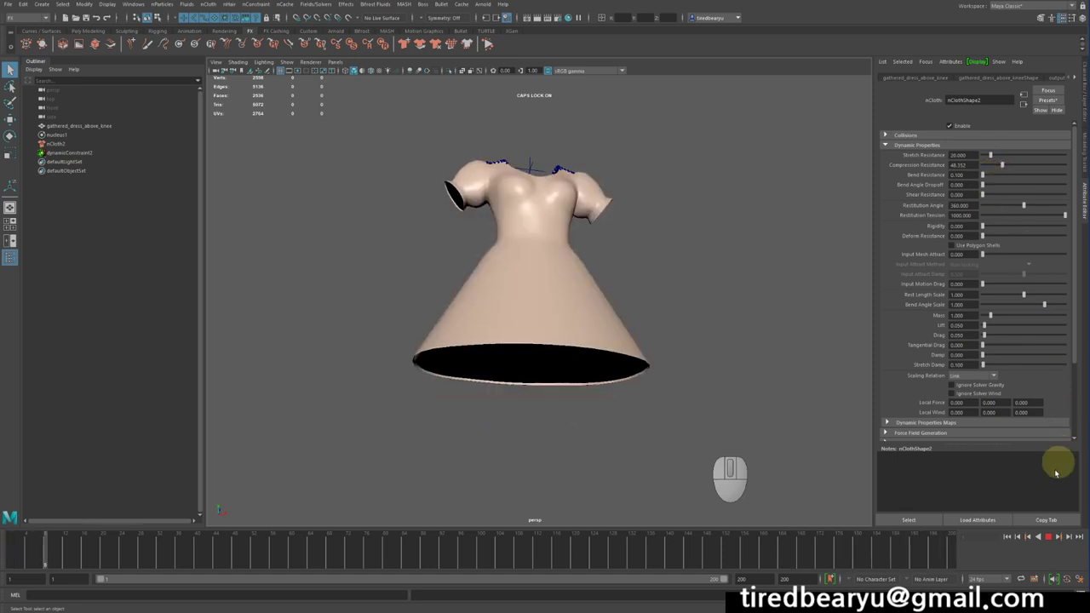
# Set nClothShape2's Compression Resistance to 2.19 and Bend Resistance to 0.
pyautogui.click(1001, 174)
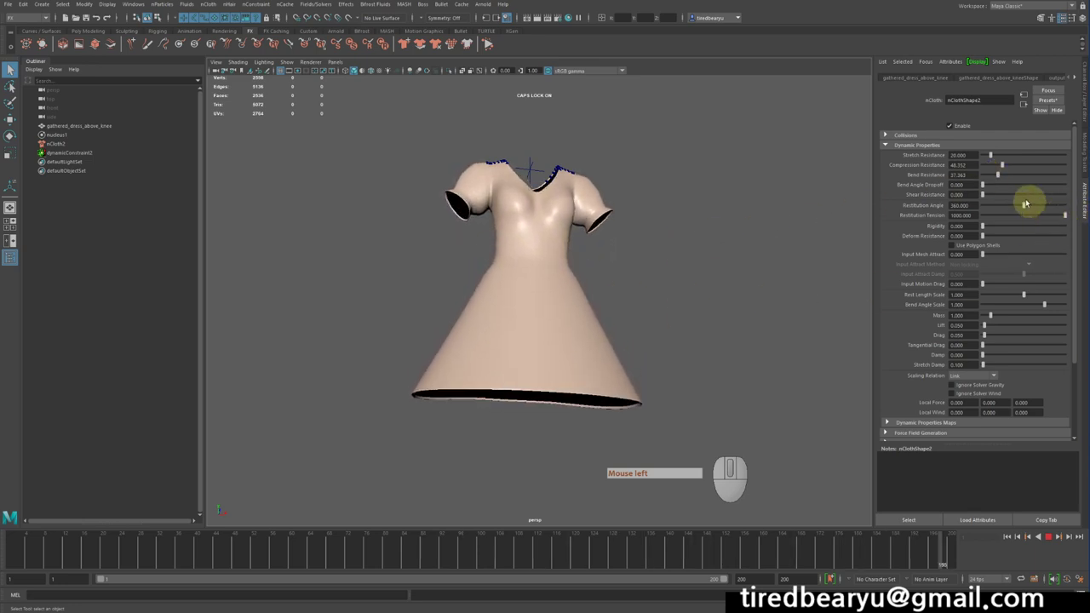
pyautogui.click(990, 173)
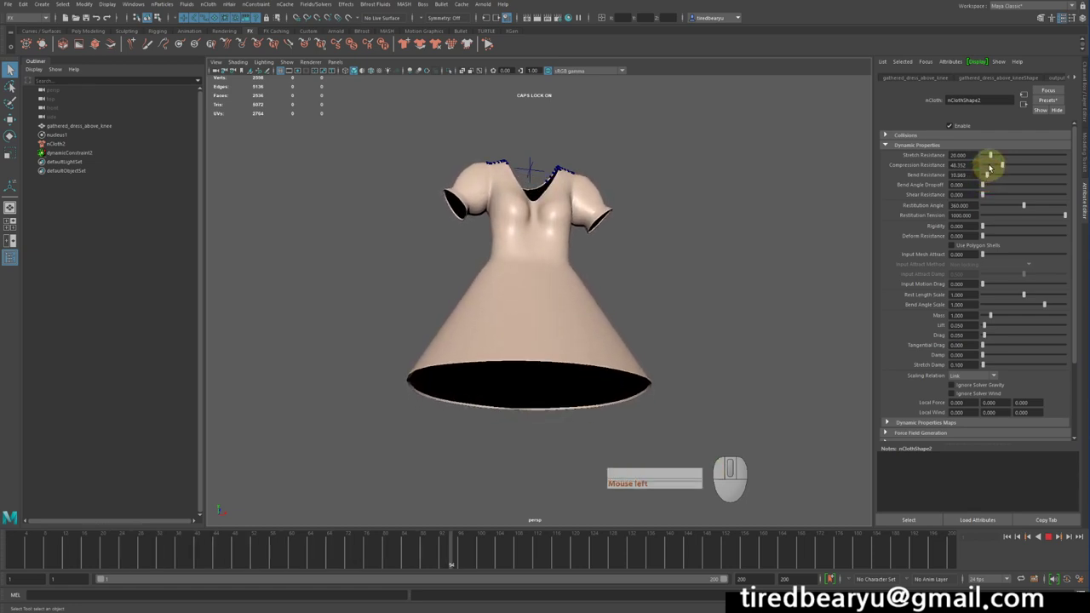
pyautogui.click(993, 162)
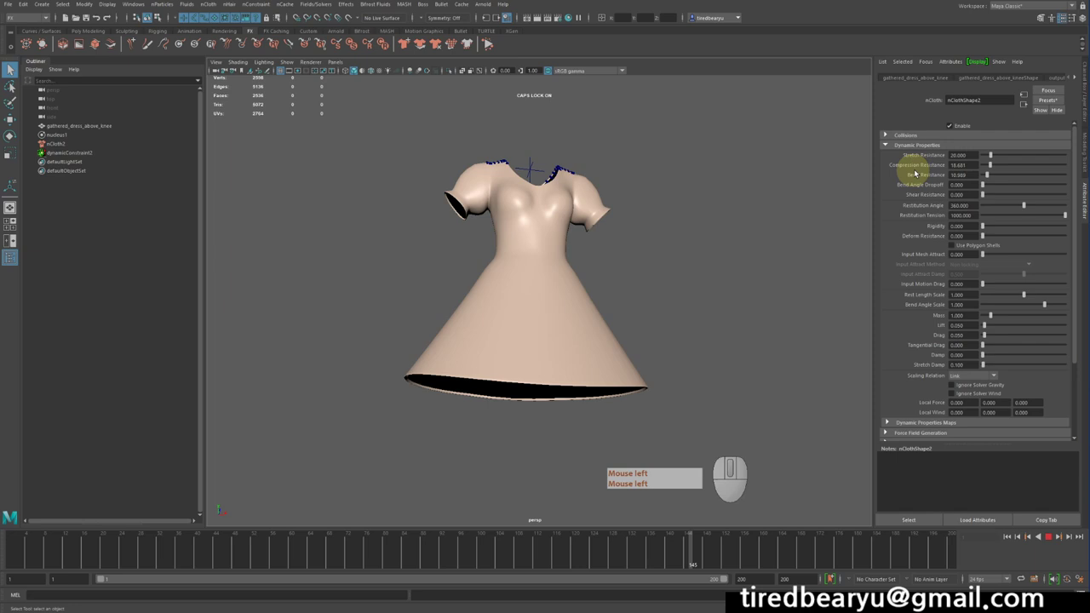
pyautogui.click(989, 162)
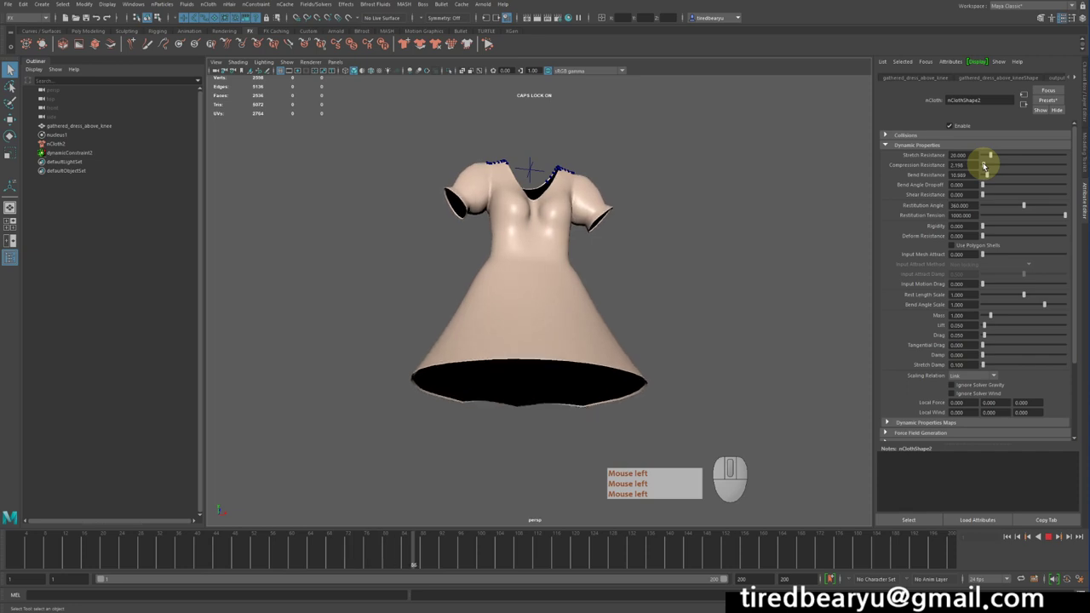
pyautogui.click(986, 163)
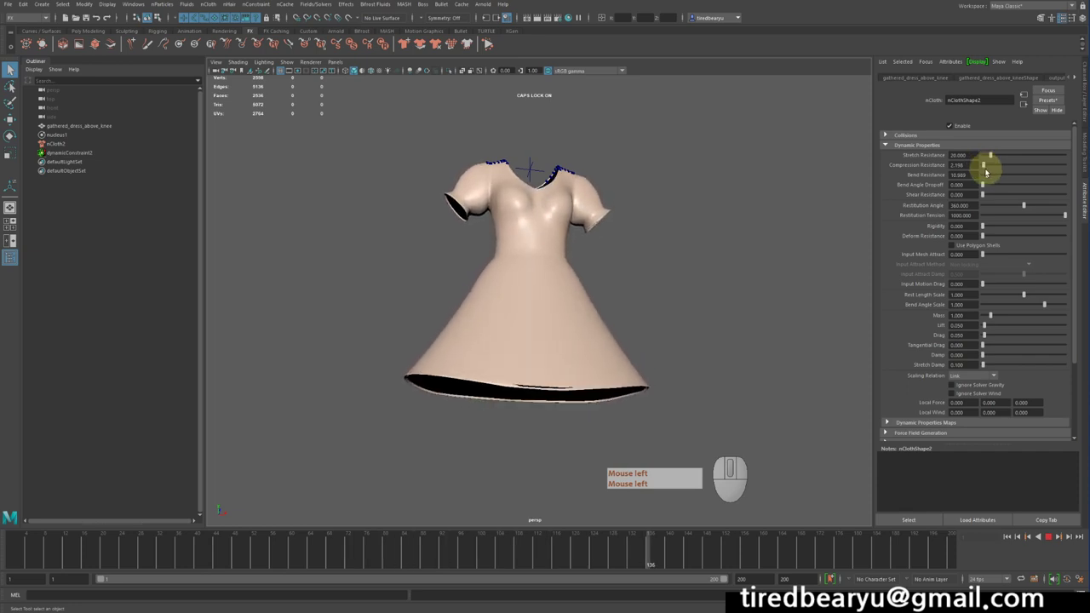
pyautogui.moveTo(989, 172); pyautogui.dragTo(966, 173)
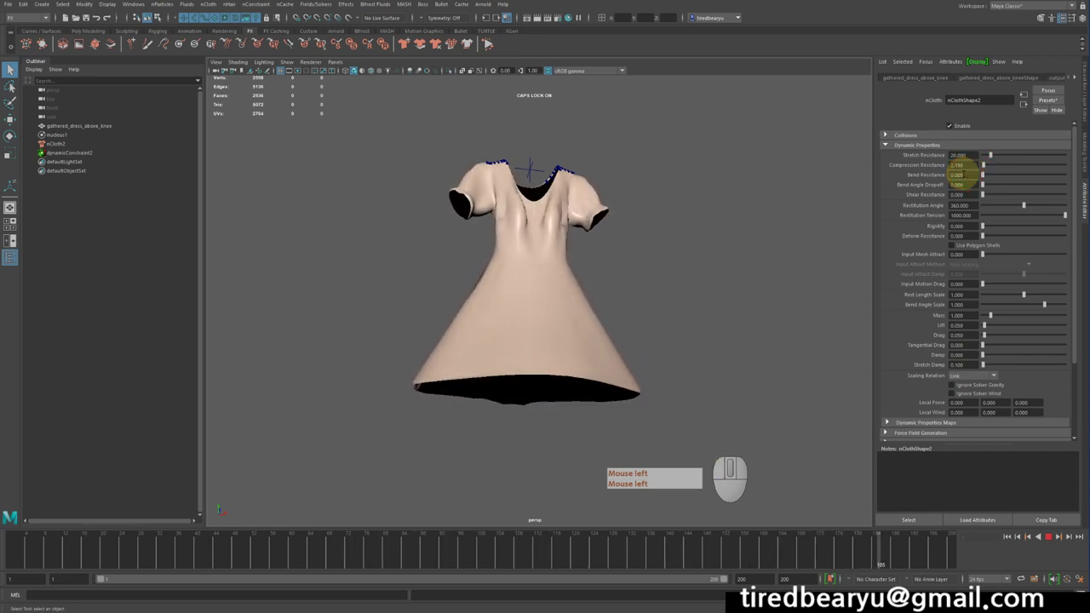
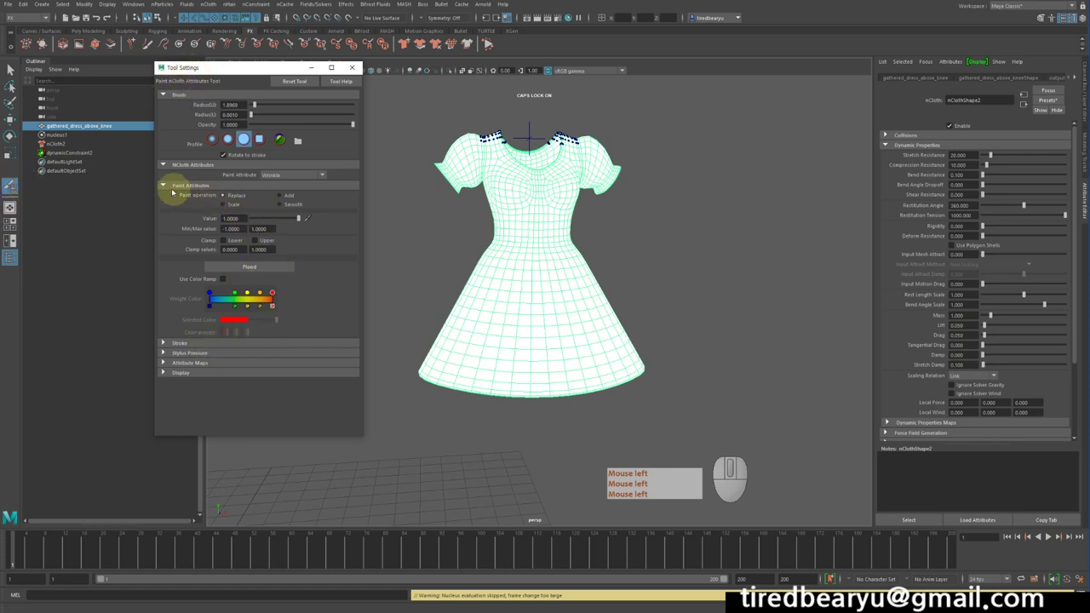
# Set the Wrinkle paint operation to Replace with value 0, ready to flood the dress.
pyautogui.click(239, 194)
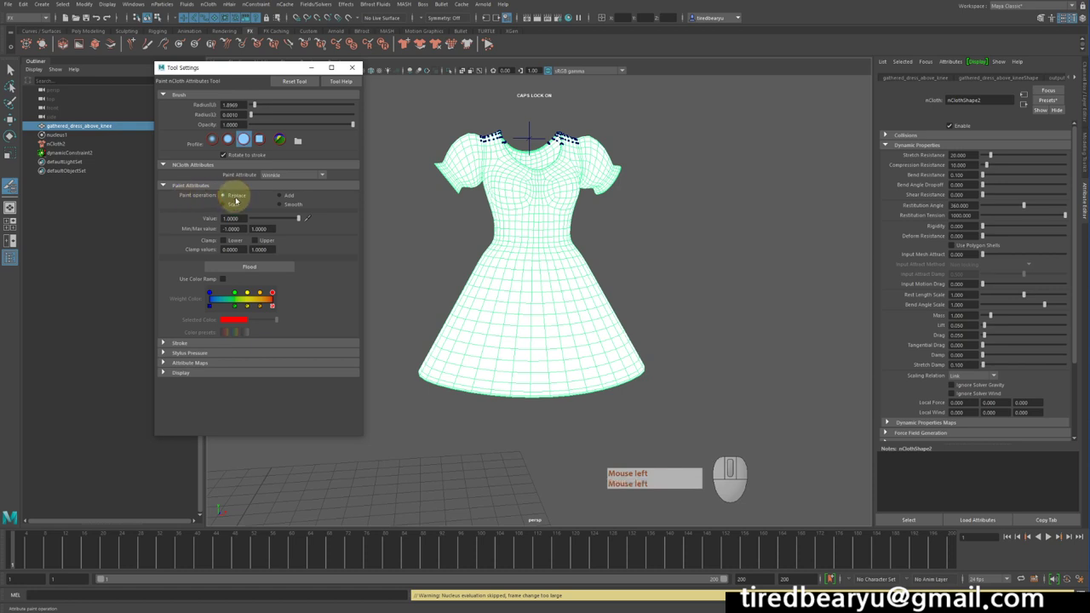
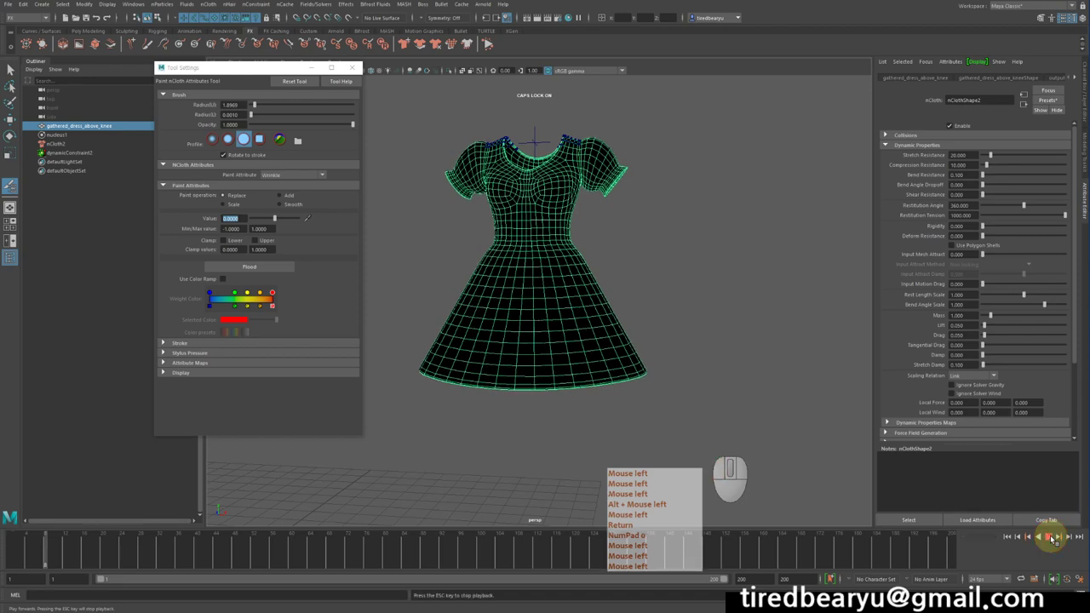
# Rewind and play the cloth simulation to frame 142, stepping back through frames to check the dress.
pyautogui.press('Return')
pyautogui.press('KP_0')
pyautogui.click(1054, 535)
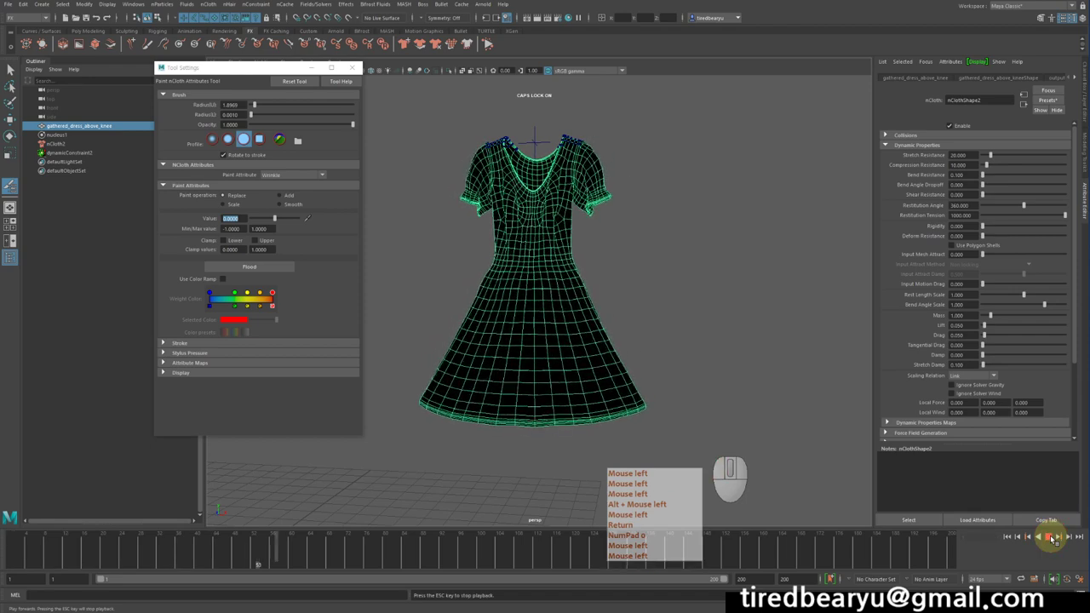
pyautogui.press('Return')
pyautogui.press('KP_0')
pyautogui.click(1054, 535)
pyautogui.press('KP_0')
pyautogui.click(1054, 535)
pyautogui.click(1054, 535)
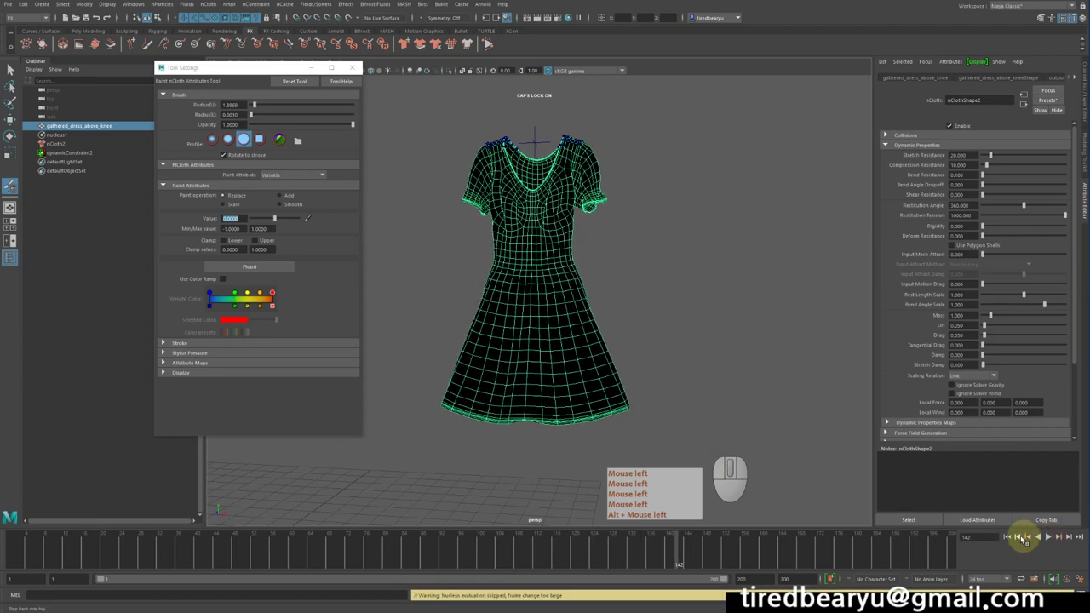
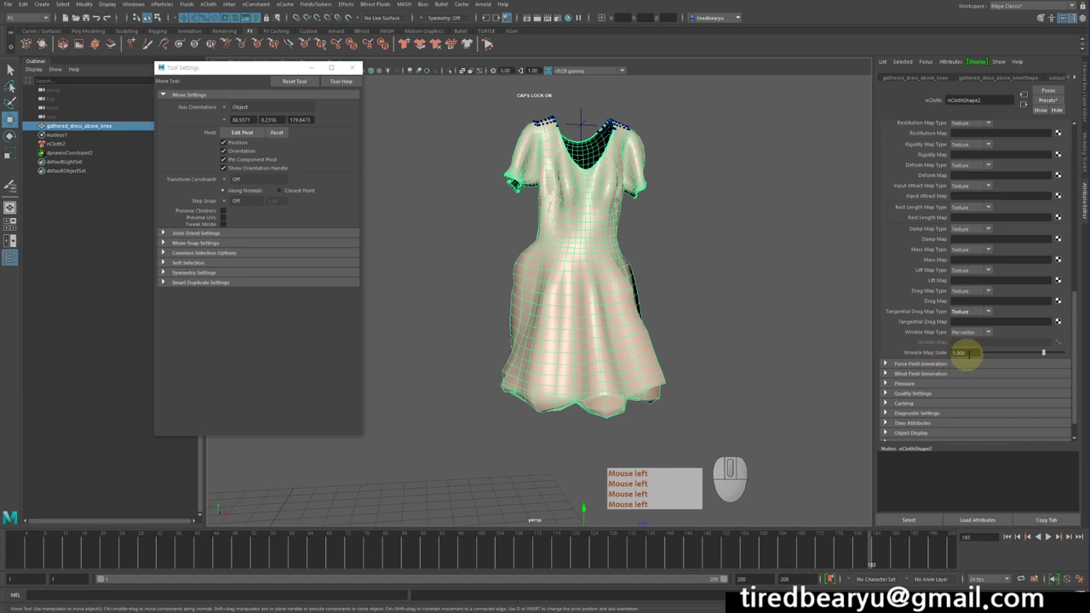
# Lower the dress cloth's Wrinkle Map Scale to 0.5.
pyautogui.click(888, 397)
pyautogui.press('KP_Decimal')
pyautogui.press('KP_1')
# Rewind and replay the simulation with the halved wrinkles.
pyautogui.click(1013, 535)
pyautogui.press('Return')
pyautogui.press('KP_1')
pyautogui.press('KP_Decimal')
pyautogui.click(1013, 534)
pyautogui.click(1051, 537)
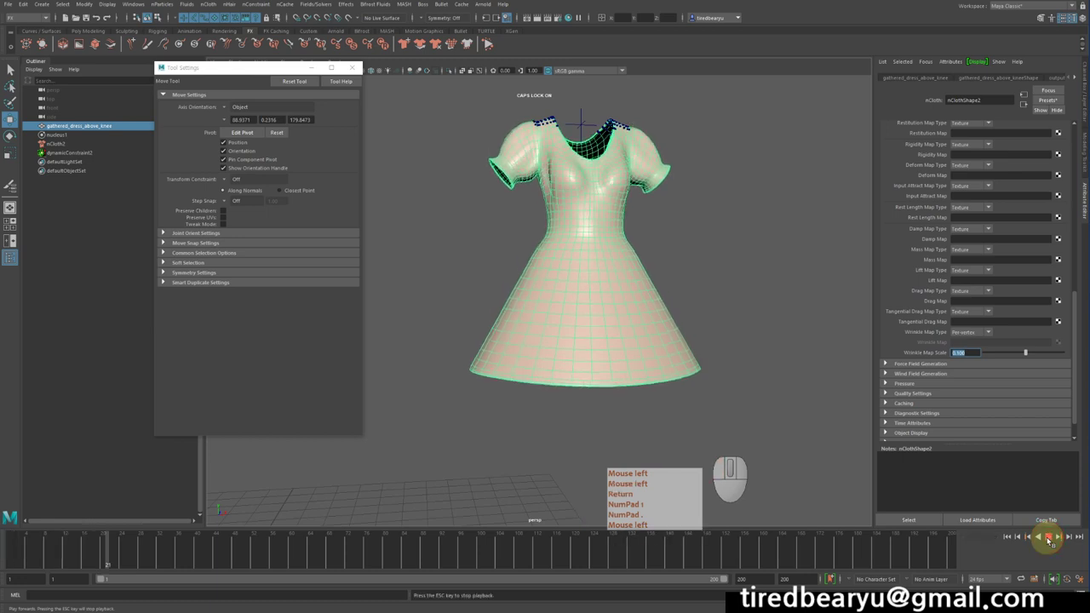
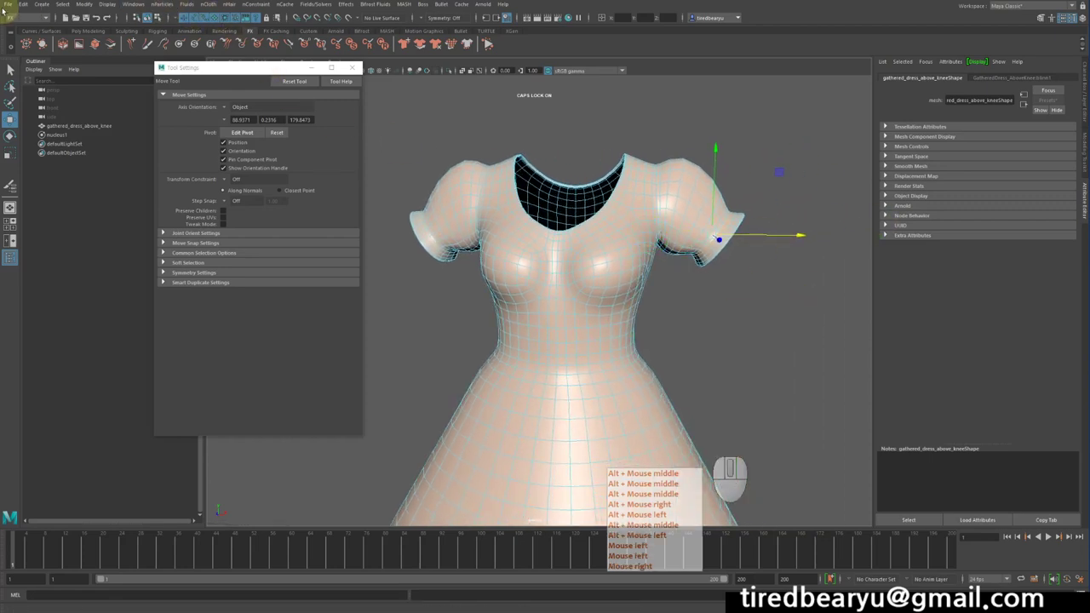
# Switch the menu set and reapply Create nCloth to the plain dress mesh.
pyautogui.click(17, 15)
pyautogui.click(39, 31)
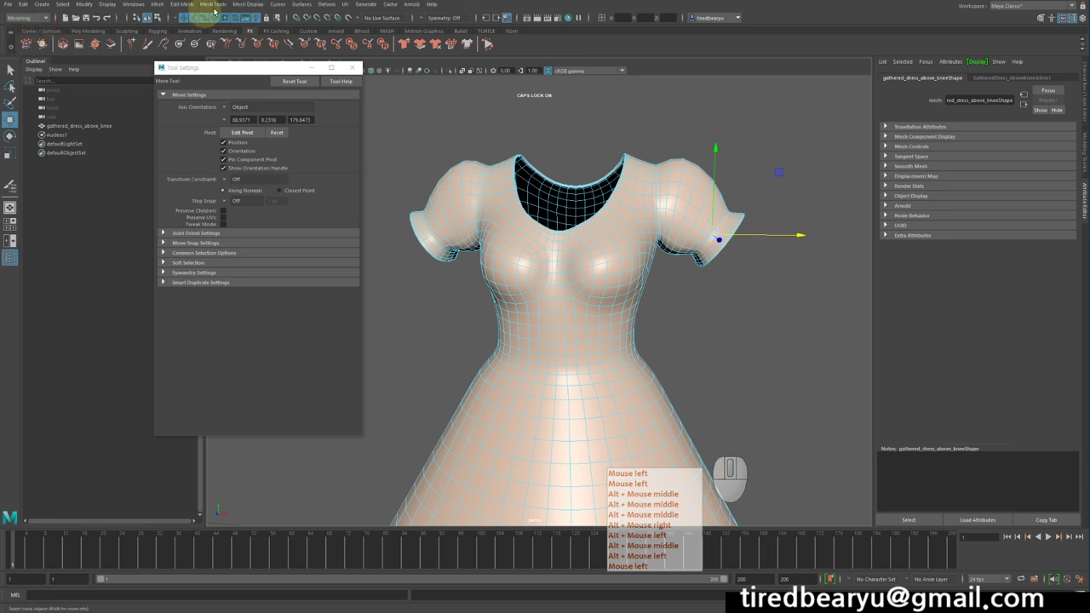
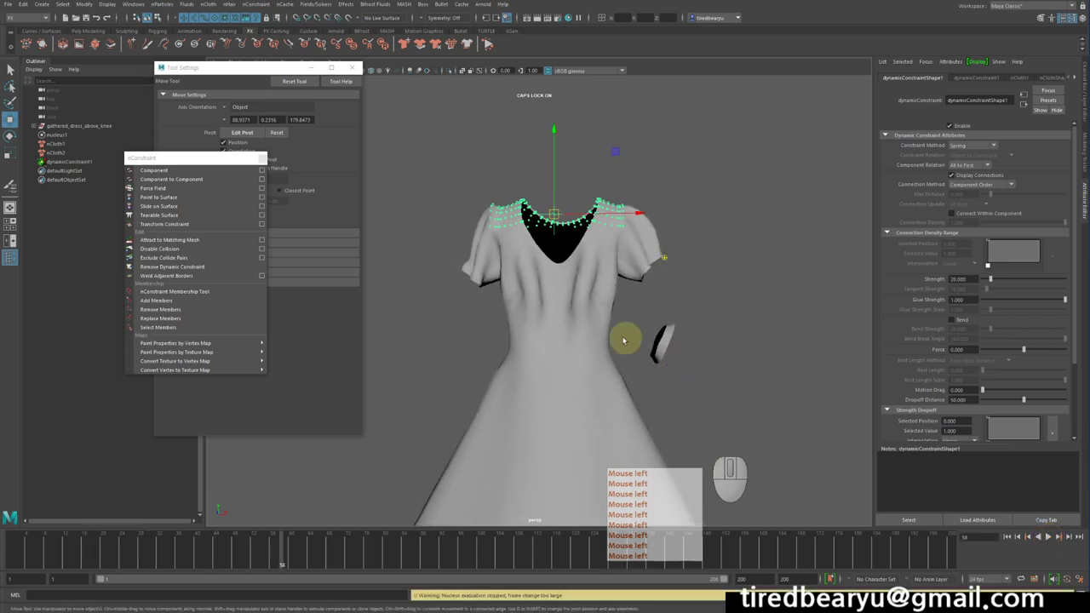
# Make the dress an nCloth with a spring dynamic constraint using component order.
pyautogui.moveTo(648, 339); pyautogui.dragTo(727, 382)
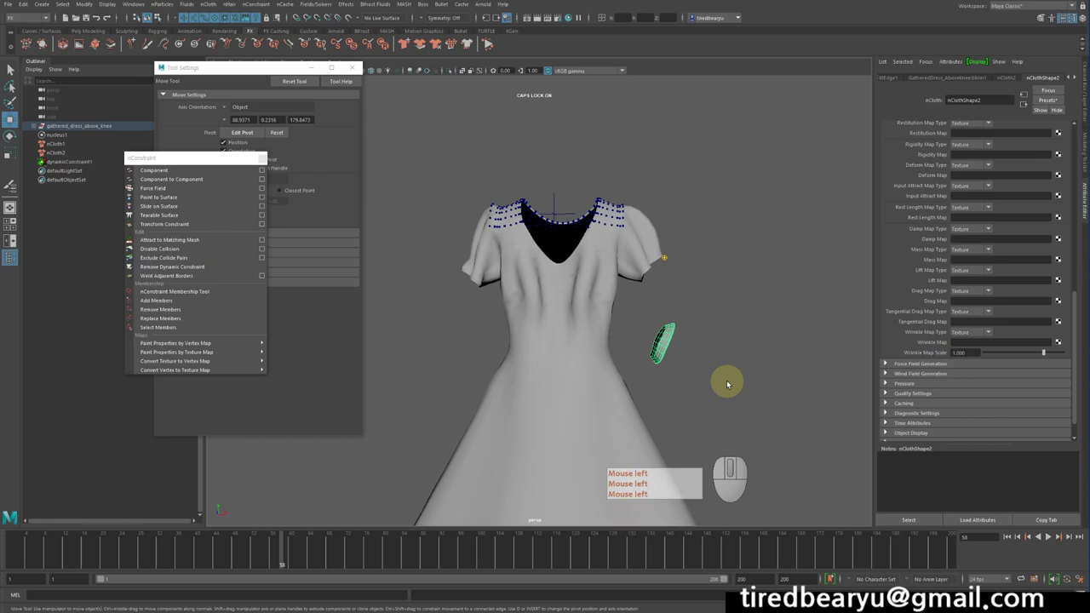
pyautogui.click(730, 379)
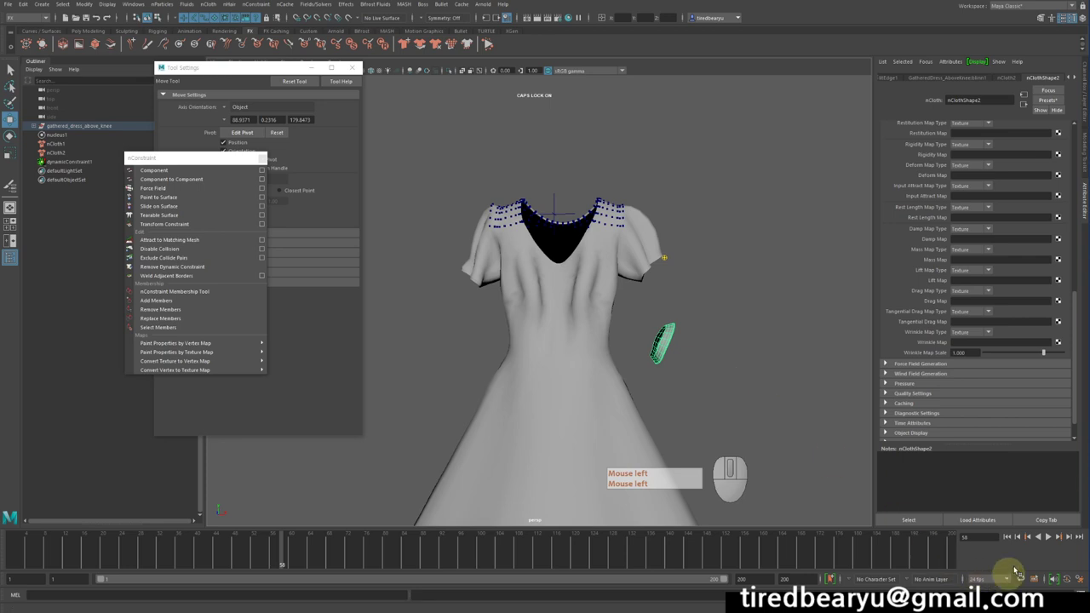
pyautogui.click(888, 397)
pyautogui.click(727, 227)
pyautogui.click(622, 244)
pyautogui.click(658, 253)
pyautogui.click(671, 256)
# Undo the last picks and start selecting the neckline vertices on the dress again.
pyautogui.press('z')
pyautogui.press('z')
pyautogui.click(724, 259)
pyautogui.moveTo(656, 228); pyautogui.dragTo(708, 271)
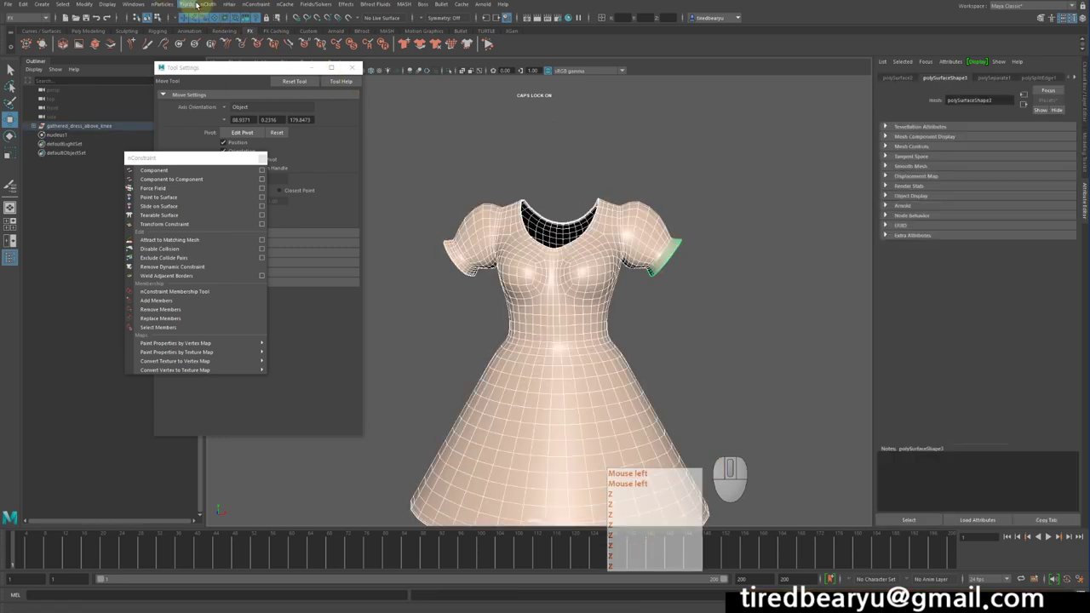
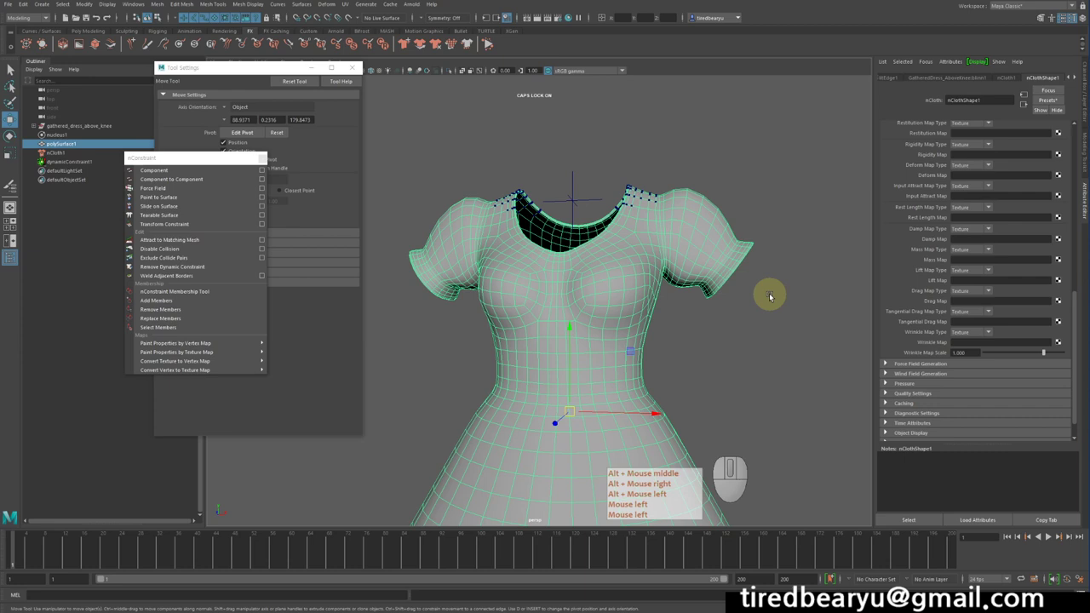
pyautogui.click(773, 293)
pyautogui.moveTo(720, 280); pyautogui.dragTo(670, 270)
# Switch to vertex component mode on the dress via the marking menu.
pyautogui.rightClick(720, 281)
pyautogui.click(672, 269)
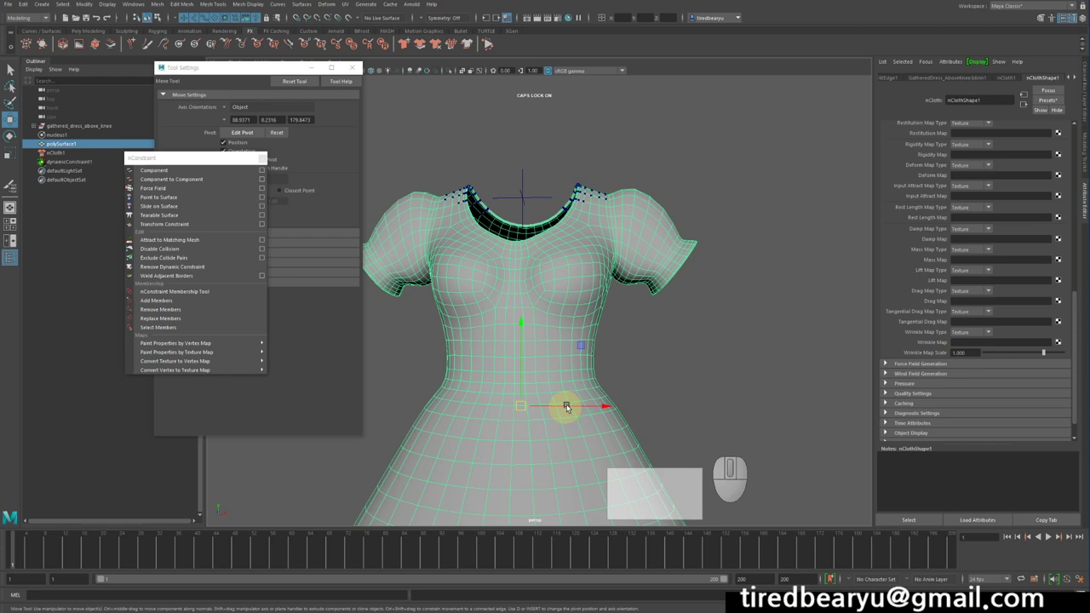
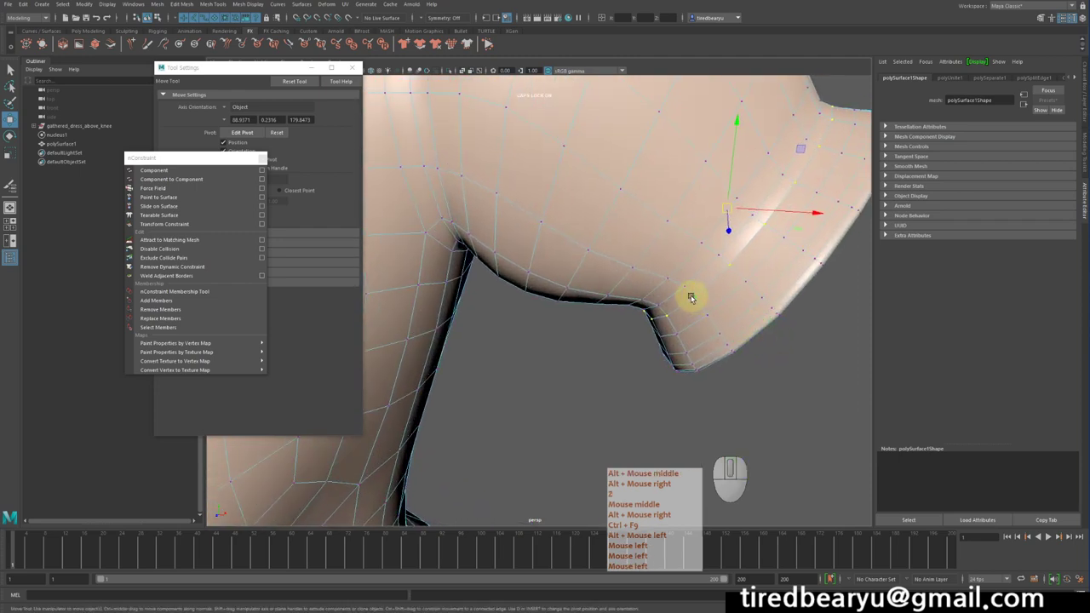
# Pick underarm vertices on the dress in vertex mode, undoing stray selections along the way.
pyautogui.moveTo(709, 292); pyautogui.dragTo(709, 268)
pyautogui.press('z')
pyautogui.press('ctrl+F9')
pyautogui.middleClick(709, 268)
pyautogui.click(709, 268)
pyautogui.press('z')
pyautogui.rightClick(714, 282)
pyautogui.middleClick(713, 282)
pyautogui.press('z')
pyautogui.press('ctrl+F9')
pyautogui.click(716, 275)
pyautogui.rightClick(716, 276)
pyautogui.middleClick(716, 276)
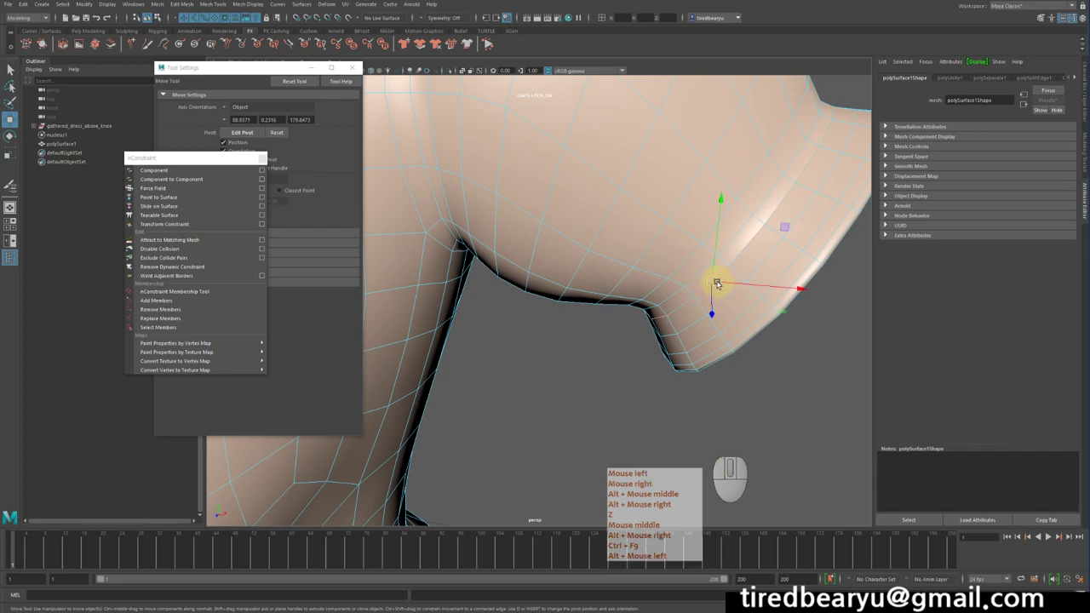
# Refine the vertex selection around the underarm, redoing and undoing picks as needed.
pyautogui.moveTo(722, 290); pyautogui.dragTo(660, 289)
pyautogui.moveTo(717, 292); pyautogui.dragTo(689, 301)
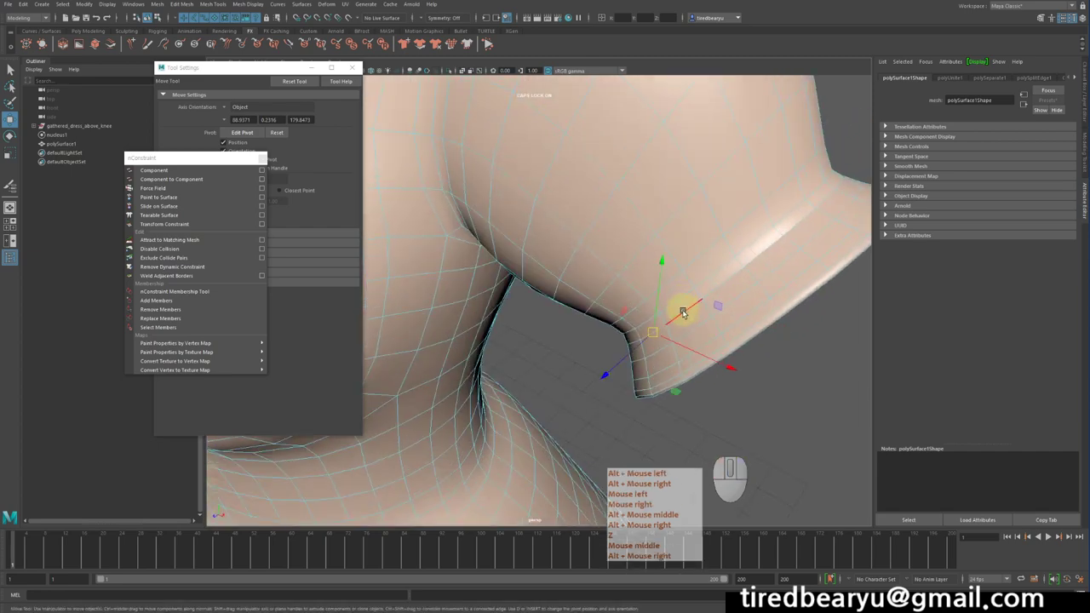
pyautogui.click(691, 313)
pyautogui.press('shift+z')
pyautogui.rightClick(691, 313)
pyautogui.middleClick(691, 313)
pyautogui.click(691, 312)
pyautogui.press('shift+z')
pyautogui.rightClick(691, 312)
pyautogui.middleClick(692, 313)
pyautogui.press('z')
pyautogui.rightClick(693, 324)
pyautogui.middleClick(693, 325)
# Add the matching shoulder vertices to the selection for the second constraint.
pyautogui.moveTo(695, 322); pyautogui.dragTo(728, 302)
pyautogui.rightClick(728, 301)
pyautogui.click(715, 305)
pyautogui.press('ctrl+F9')
pyautogui.moveTo(666, 341); pyautogui.dragTo(668, 341)
pyautogui.press('ctrl+F9')
pyautogui.click(668, 340)
pyautogui.rightClick(668, 341)
pyautogui.press('z')
pyautogui.moveTo(647, 312); pyautogui.dragTo(734, 304)
pyautogui.click(729, 300)
pyautogui.middleClick(718, 298)
# Create dynamicConstraint2 as a Component to Component nConstraint on the selected vertices.
pyautogui.press('z')
pyautogui.press('ctrl+F9')
pyautogui.click(717, 304)
pyautogui.rightClick(717, 304)
pyautogui.click(725, 233)
pyautogui.moveTo(692, 284); pyautogui.dragTo(694, 242)
pyautogui.doubleClick(685, 293)
pyautogui.press('z')
pyautogui.click(762, 216)
pyautogui.rightClick(761, 215)
pyautogui.middleClick(761, 215)
pyautogui.press('ctrl+F9')
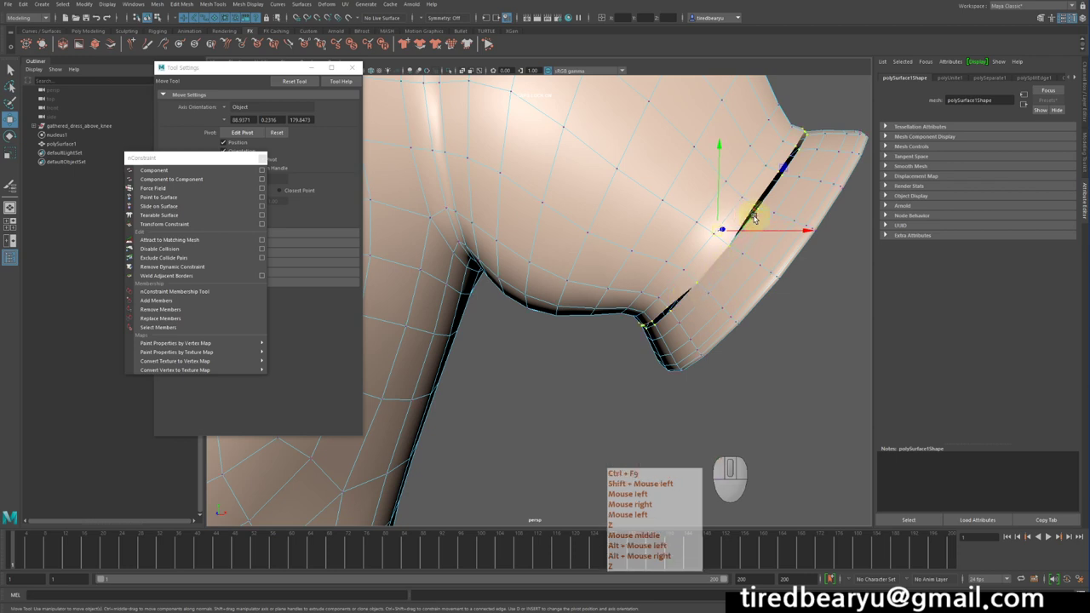
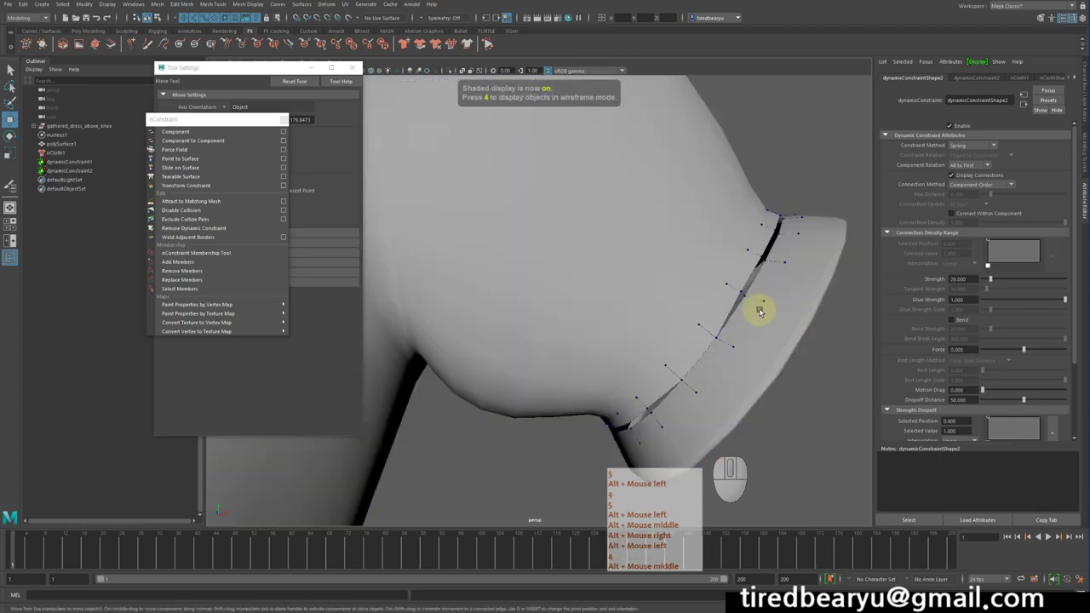
pyautogui.click(766, 308)
pyautogui.middleClick(767, 309)
pyautogui.rightClick(767, 308)
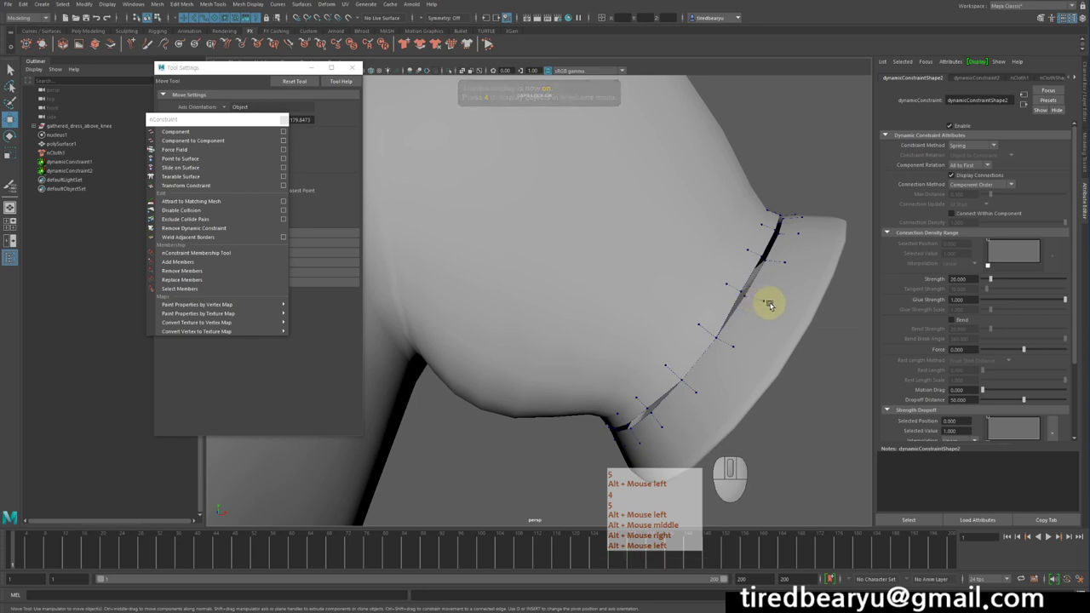
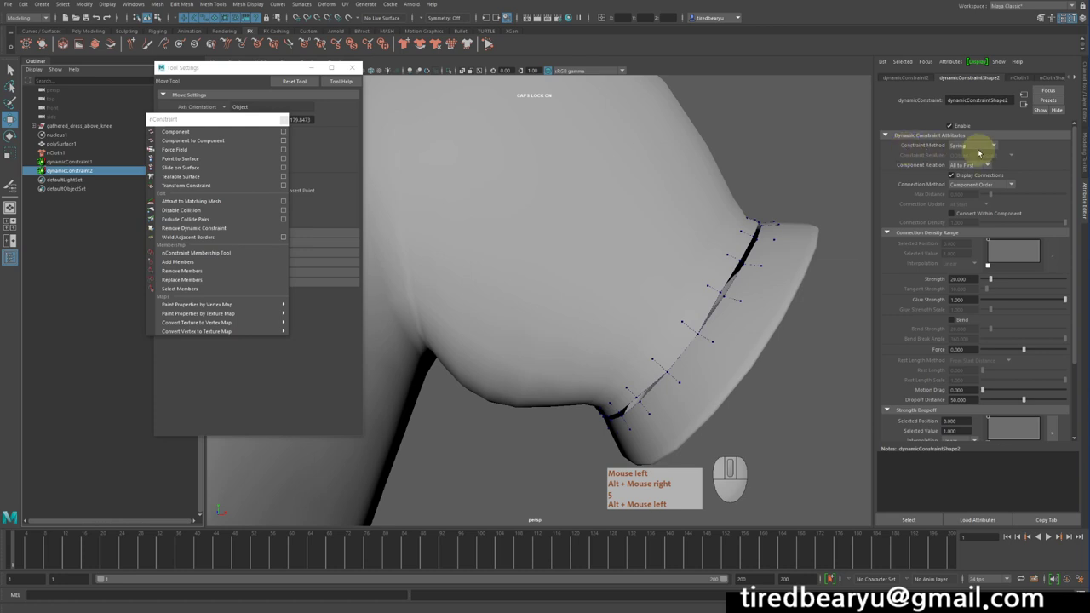
pyautogui.press('5')
pyautogui.click(983, 143)
pyautogui.rightClick(983, 143)
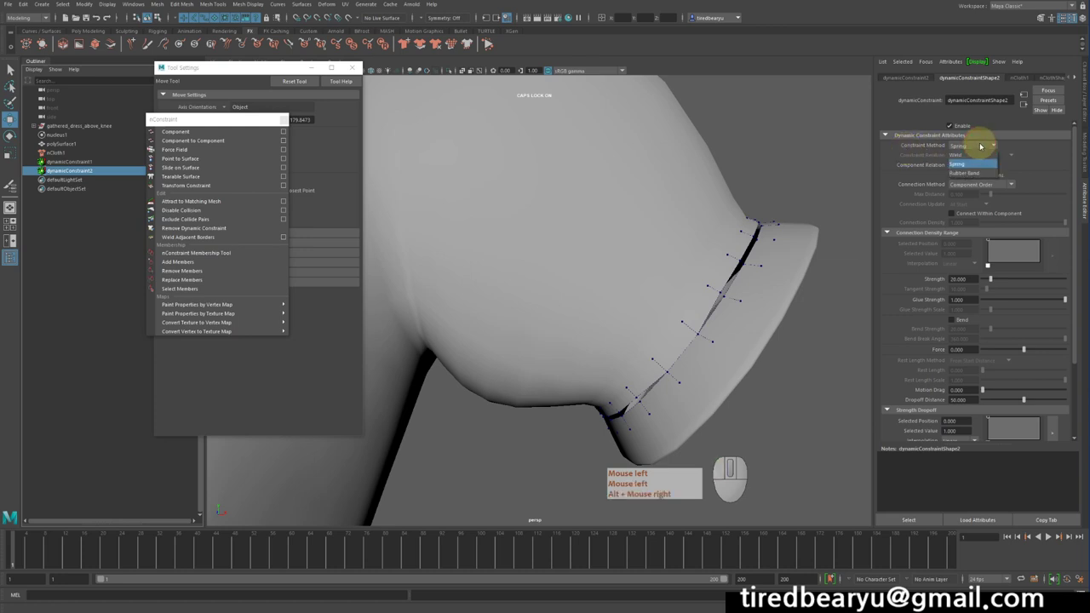
pyautogui.click(990, 139)
pyautogui.rightClick(990, 139)
pyautogui.click(998, 130)
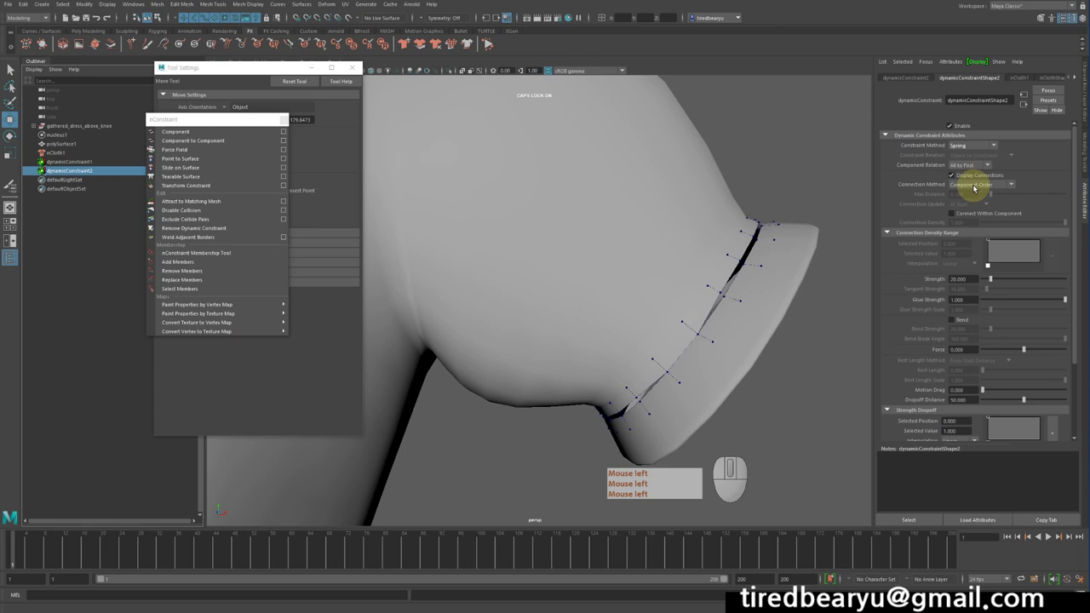
pyautogui.click(978, 185)
pyautogui.click(979, 191)
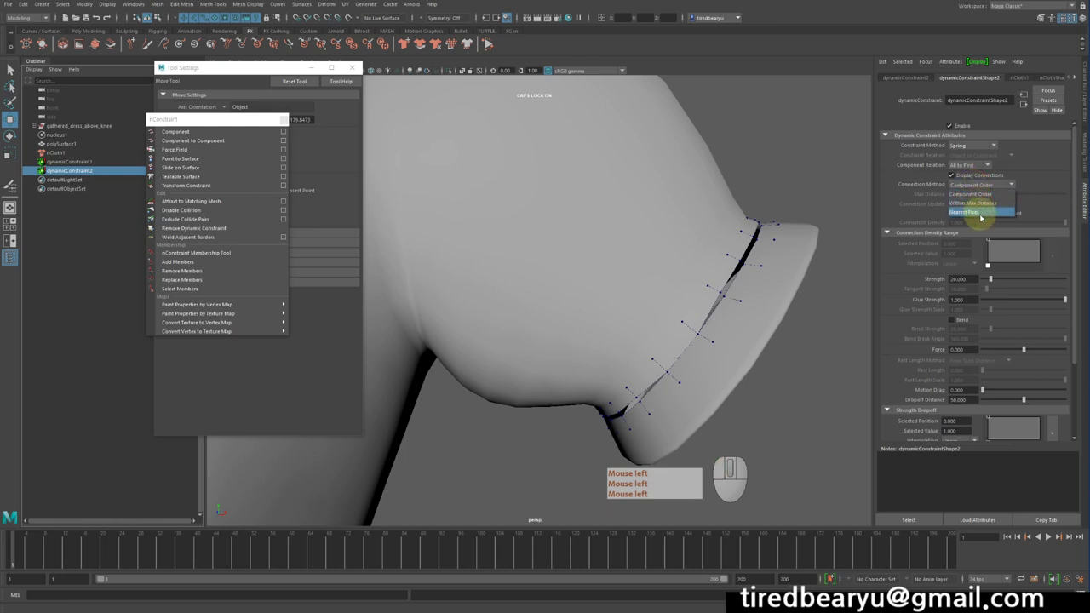
pyautogui.click(979, 200)
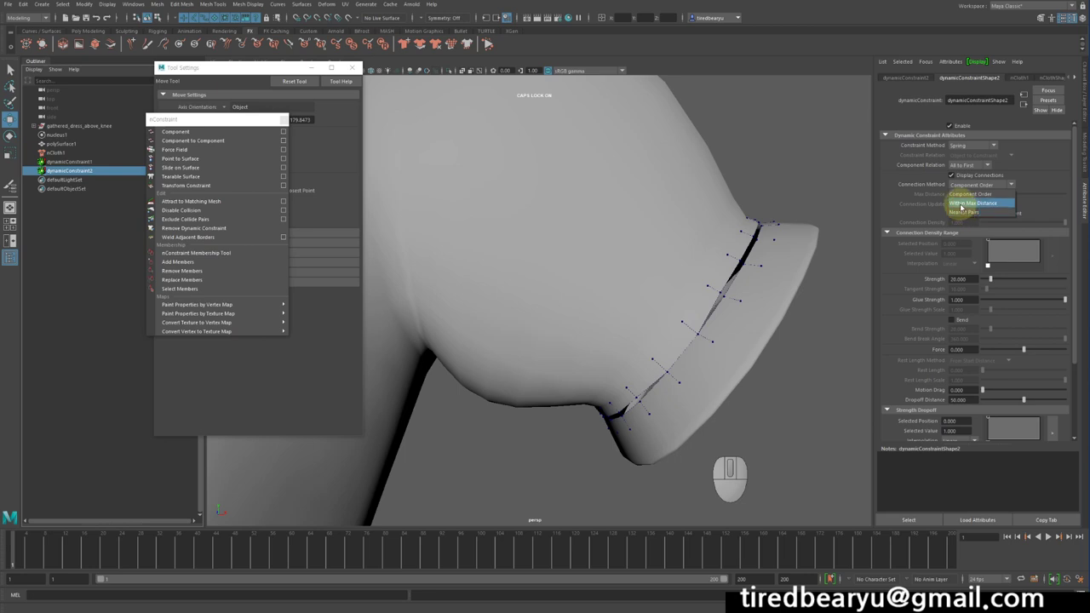
# Set dynamicConstraint2's Connection Method to Within Max Distance and adjust its Max Distance.
pyautogui.click(971, 203)
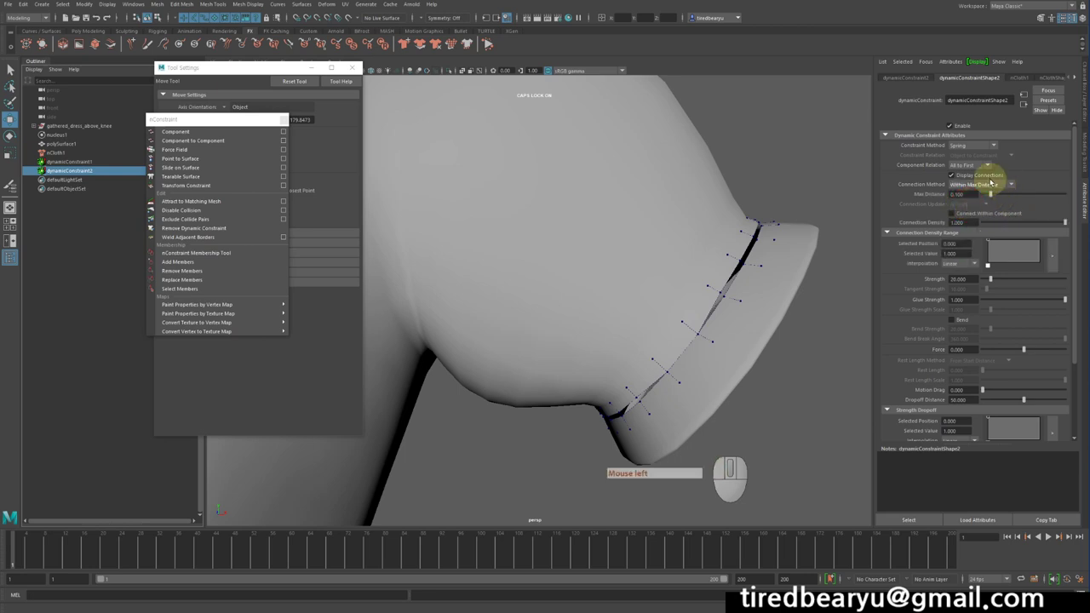
pyautogui.click(993, 178)
pyautogui.click(995, 180)
pyautogui.click(991, 209)
pyautogui.click(990, 180)
pyautogui.click(997, 202)
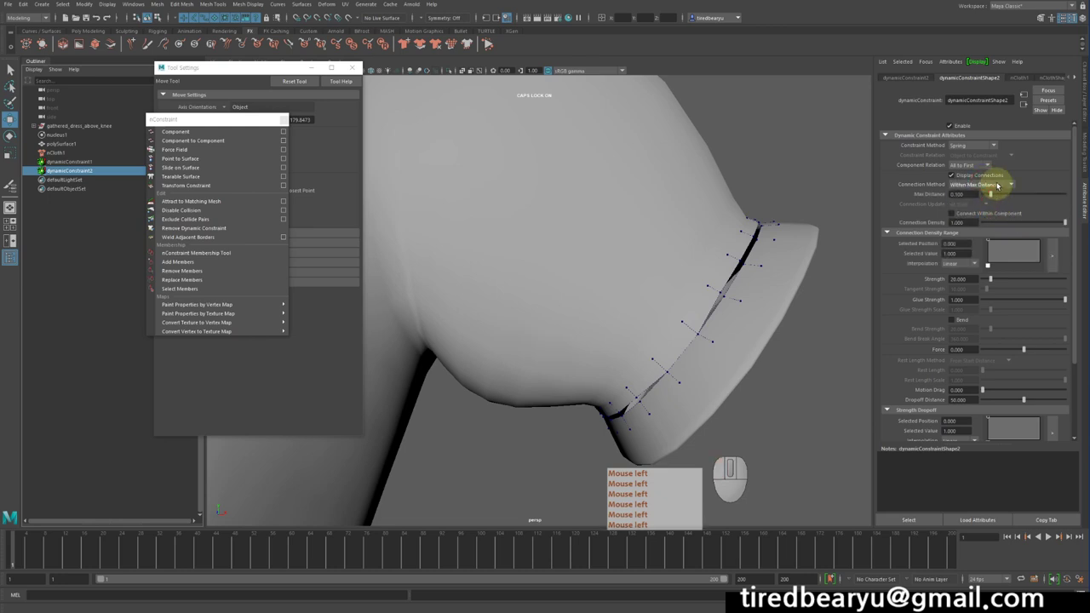
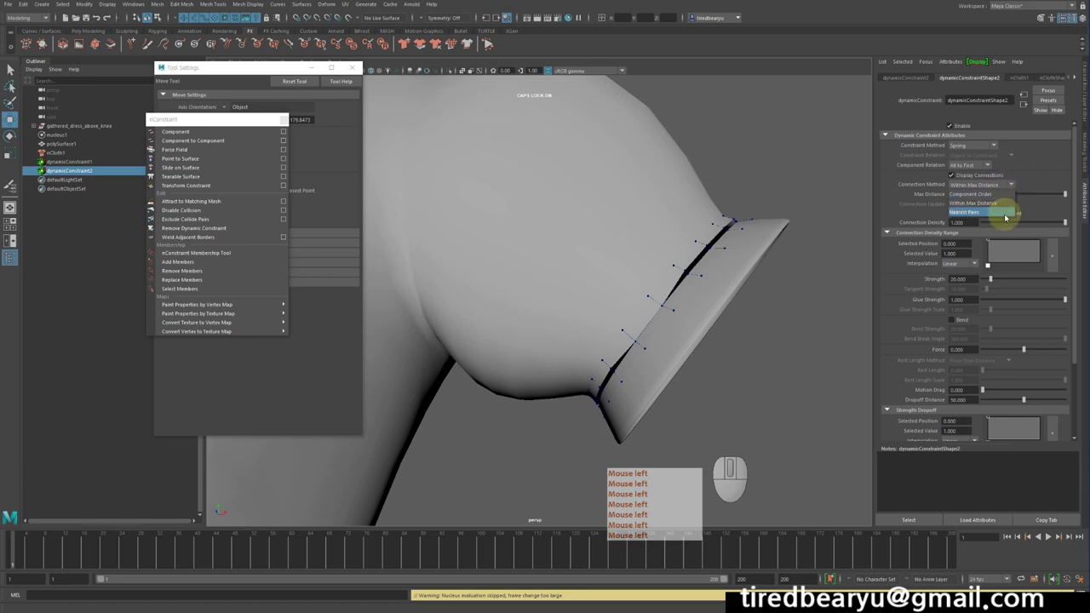
# Try Nearest Pairs, then return the connection method to Within Max Distance at 0.209.
pyautogui.click(1008, 214)
pyautogui.click(1005, 211)
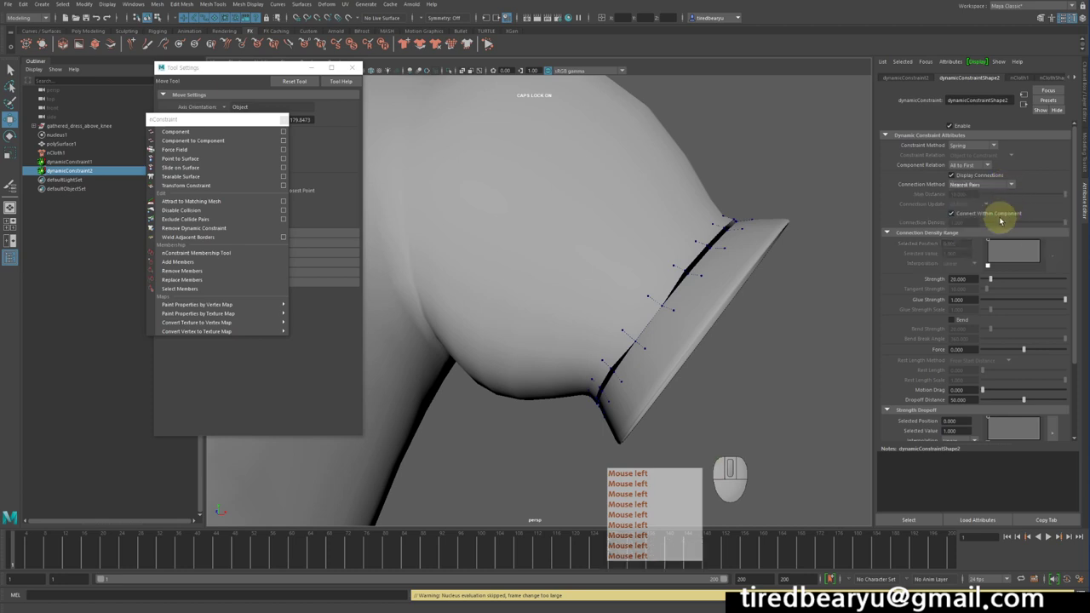
pyautogui.click(1003, 214)
pyautogui.click(1003, 181)
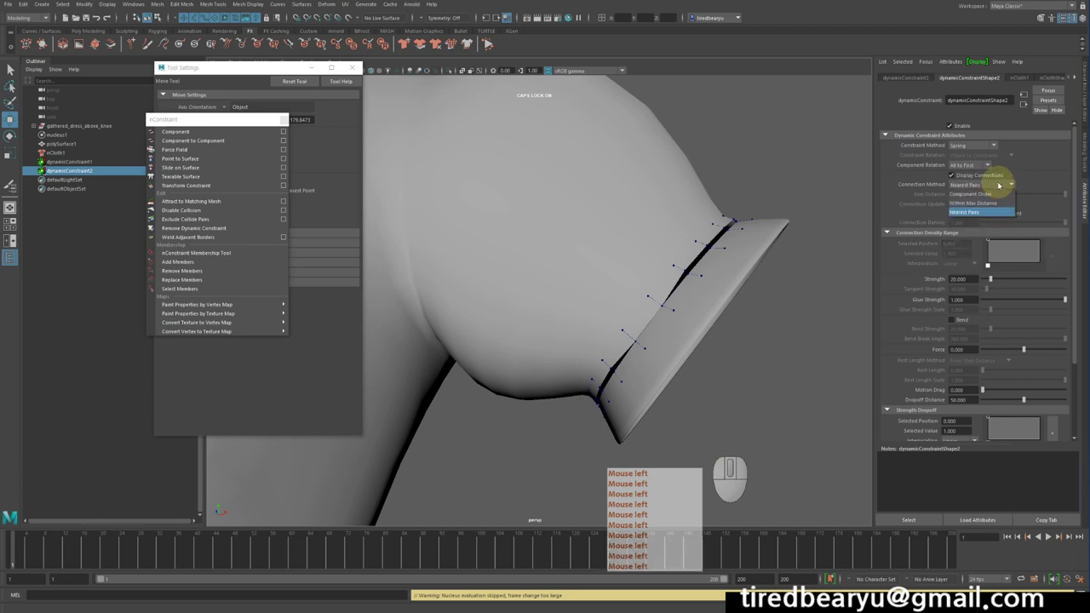